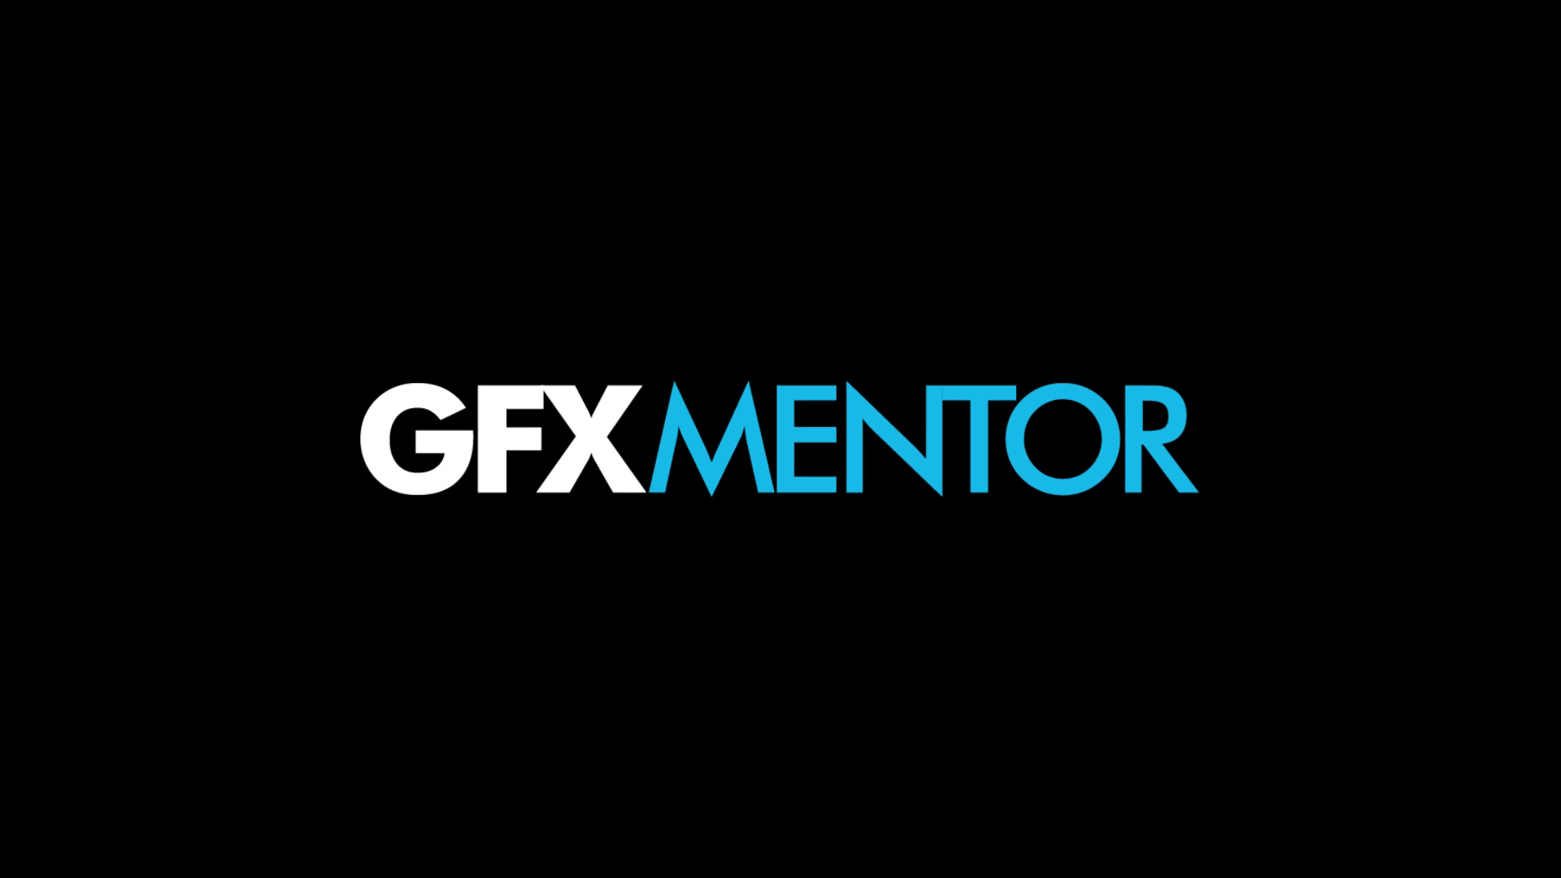
# Step: Cycle the screen display modes and return to the standard window view
pyautogui.press('space')
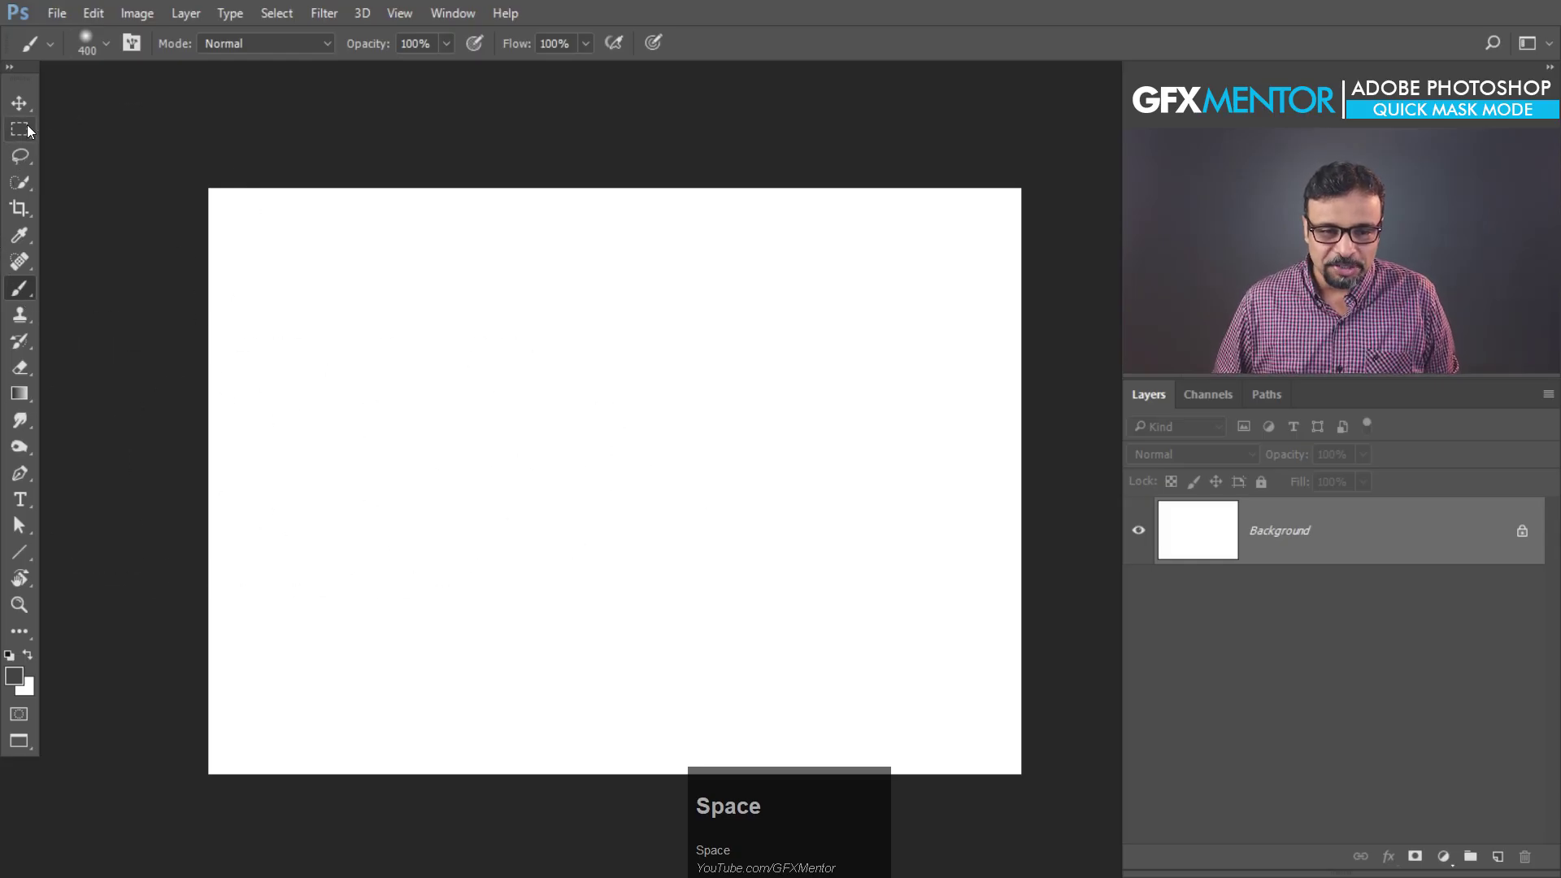
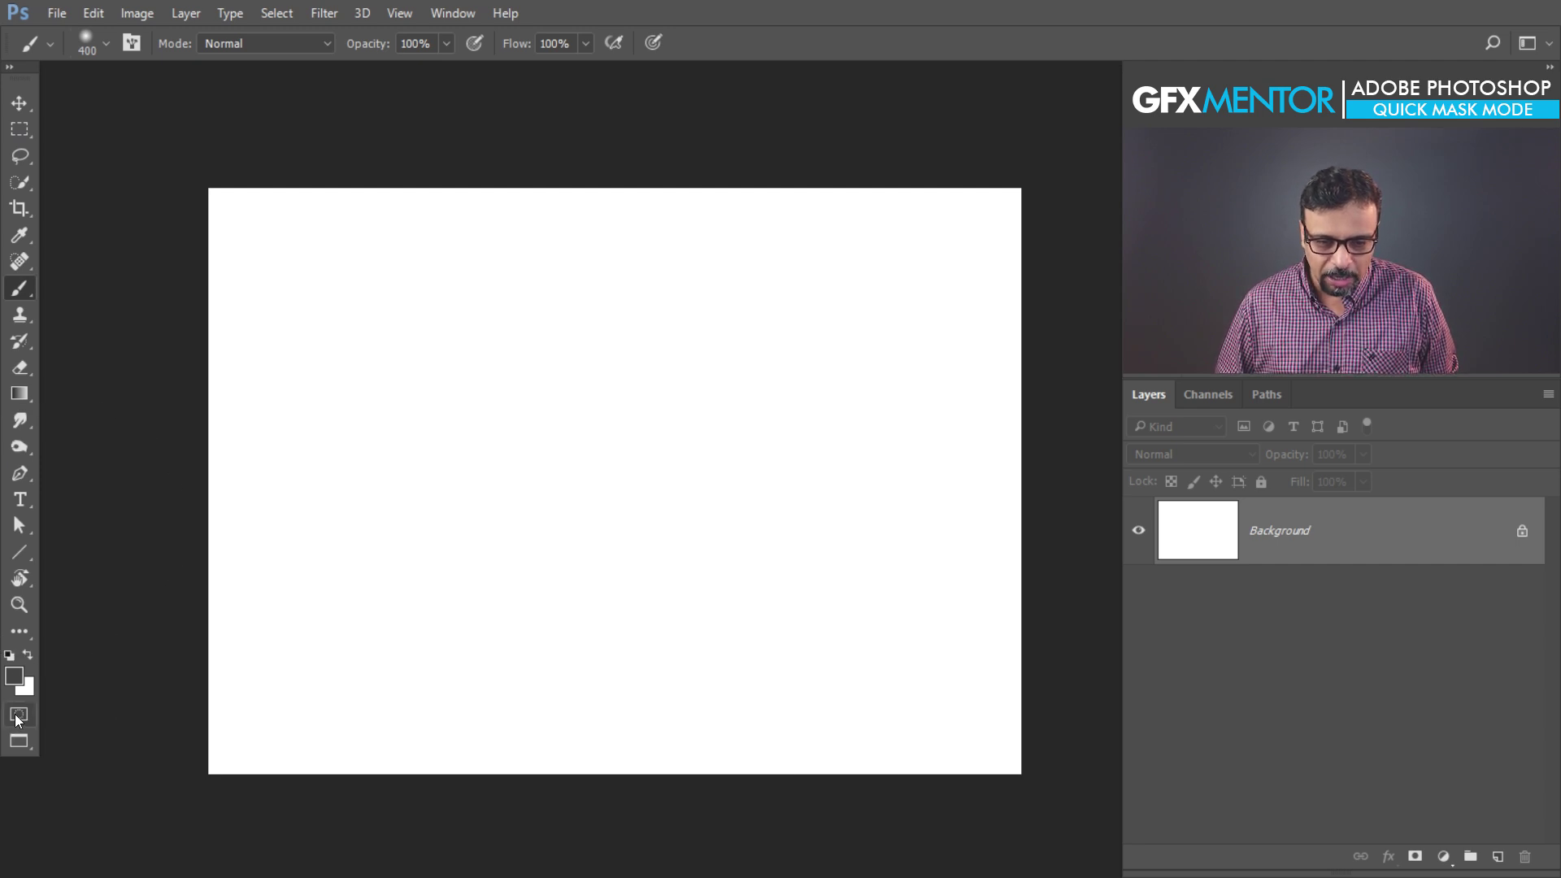
pyautogui.press('f')
pyautogui.press('f')
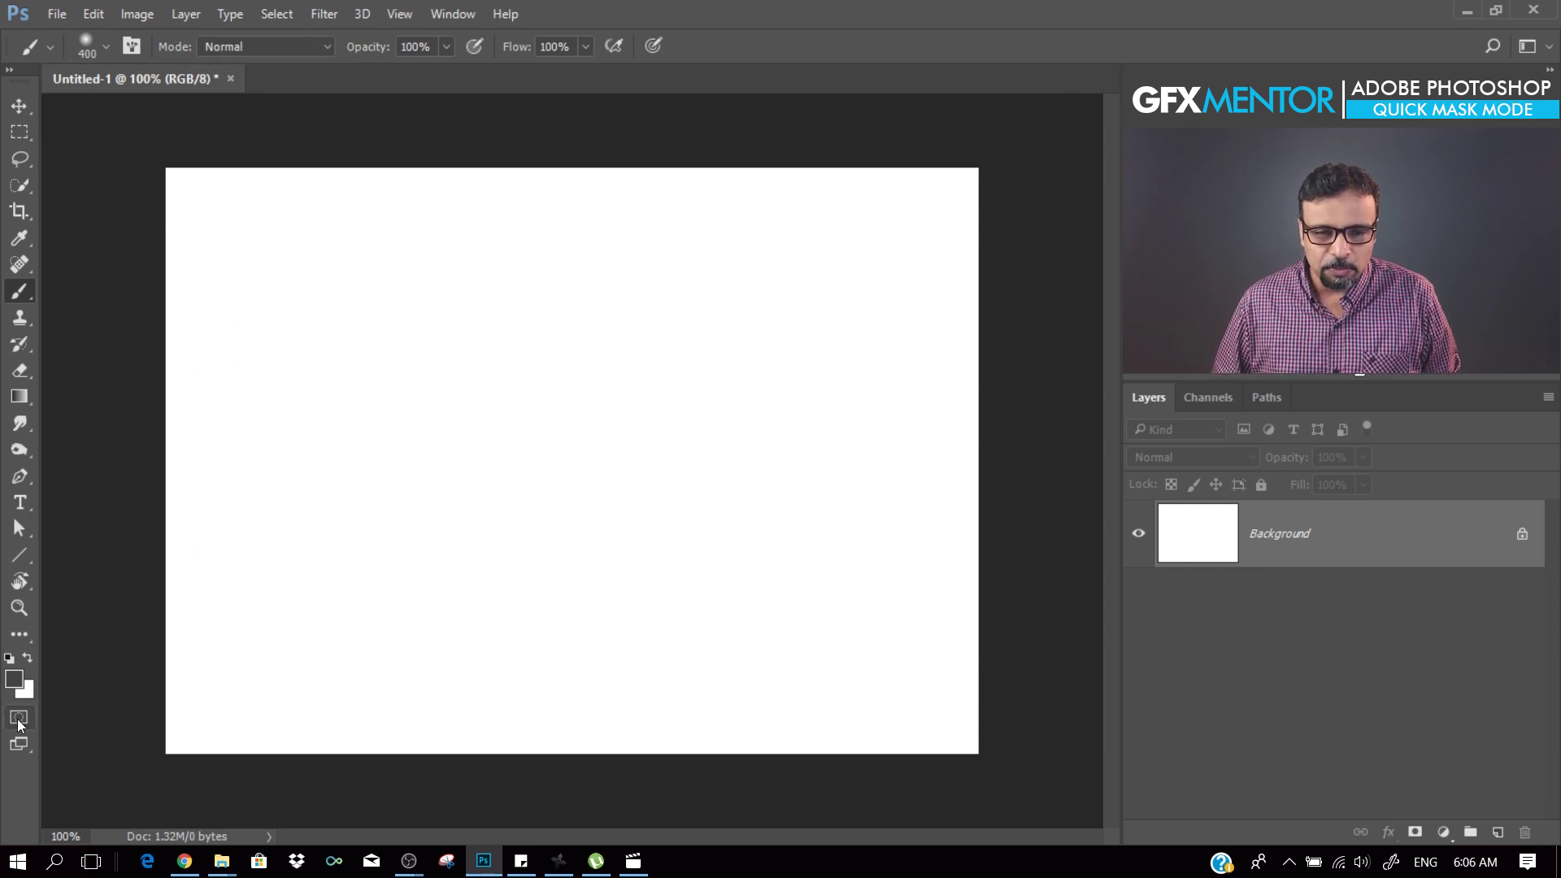
# Step: Toggle Quick Mask on and off again, then reduce the brush size to 80
pyautogui.click(21, 726)
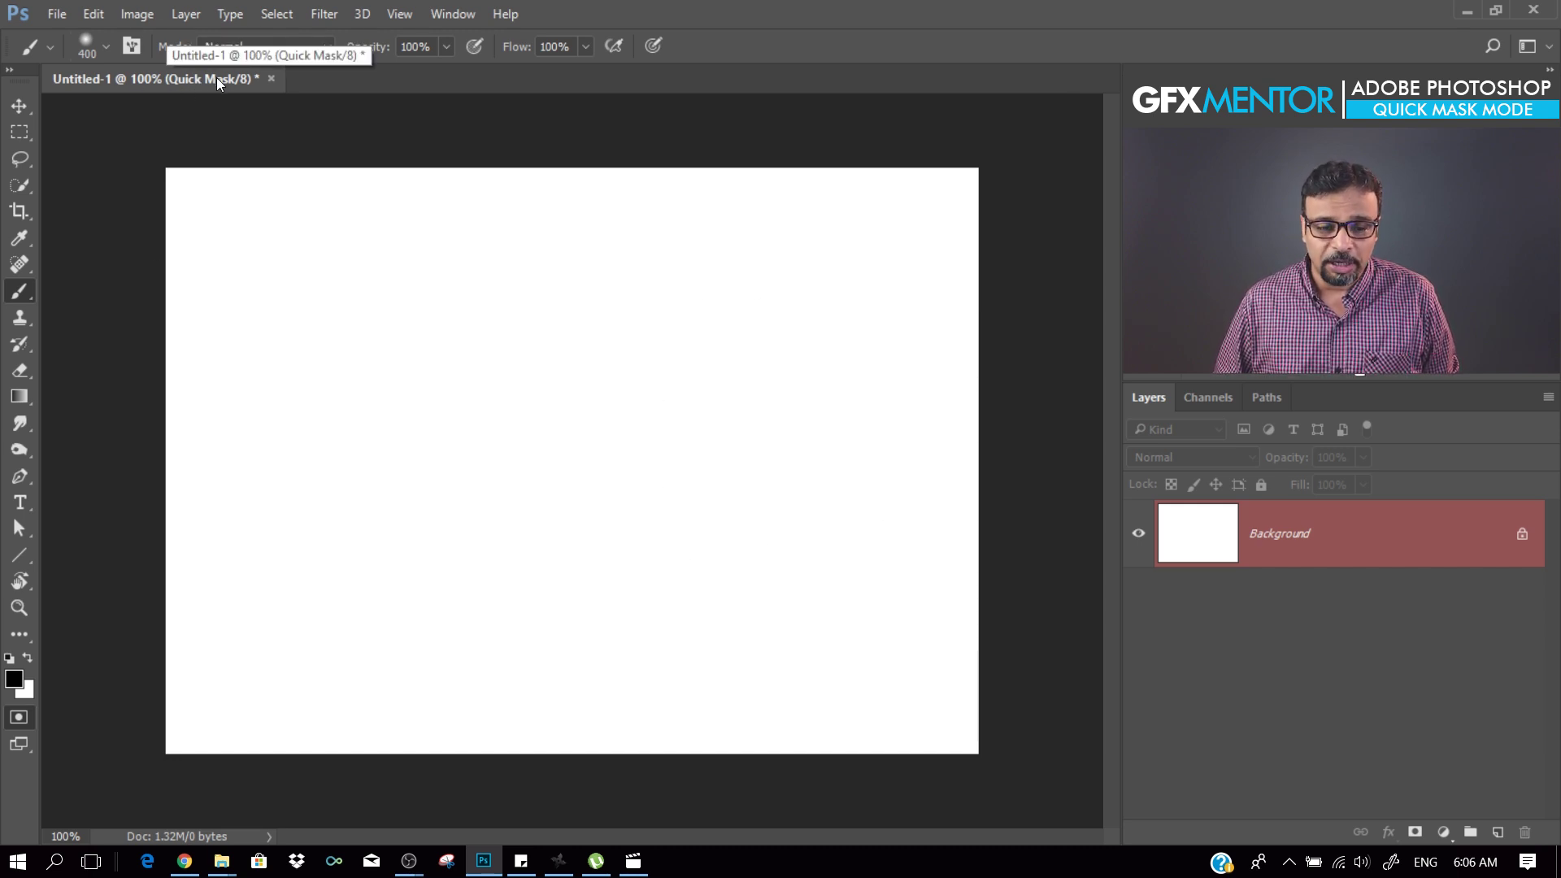
pyautogui.click(22, 725)
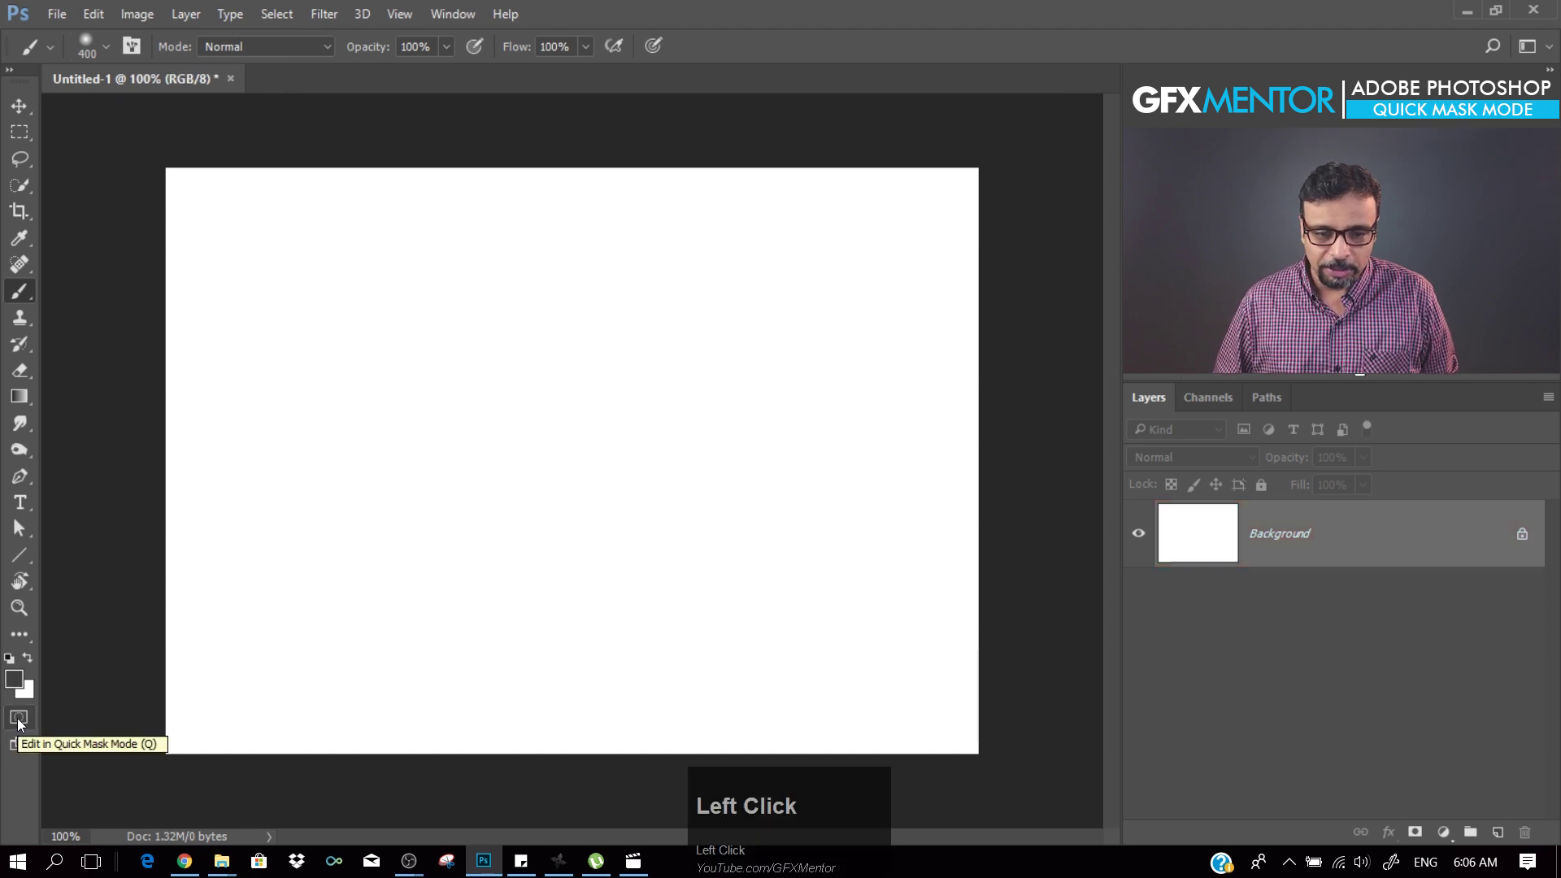
pyautogui.press('[')
pyautogui.press('[')
pyautogui.press('[')
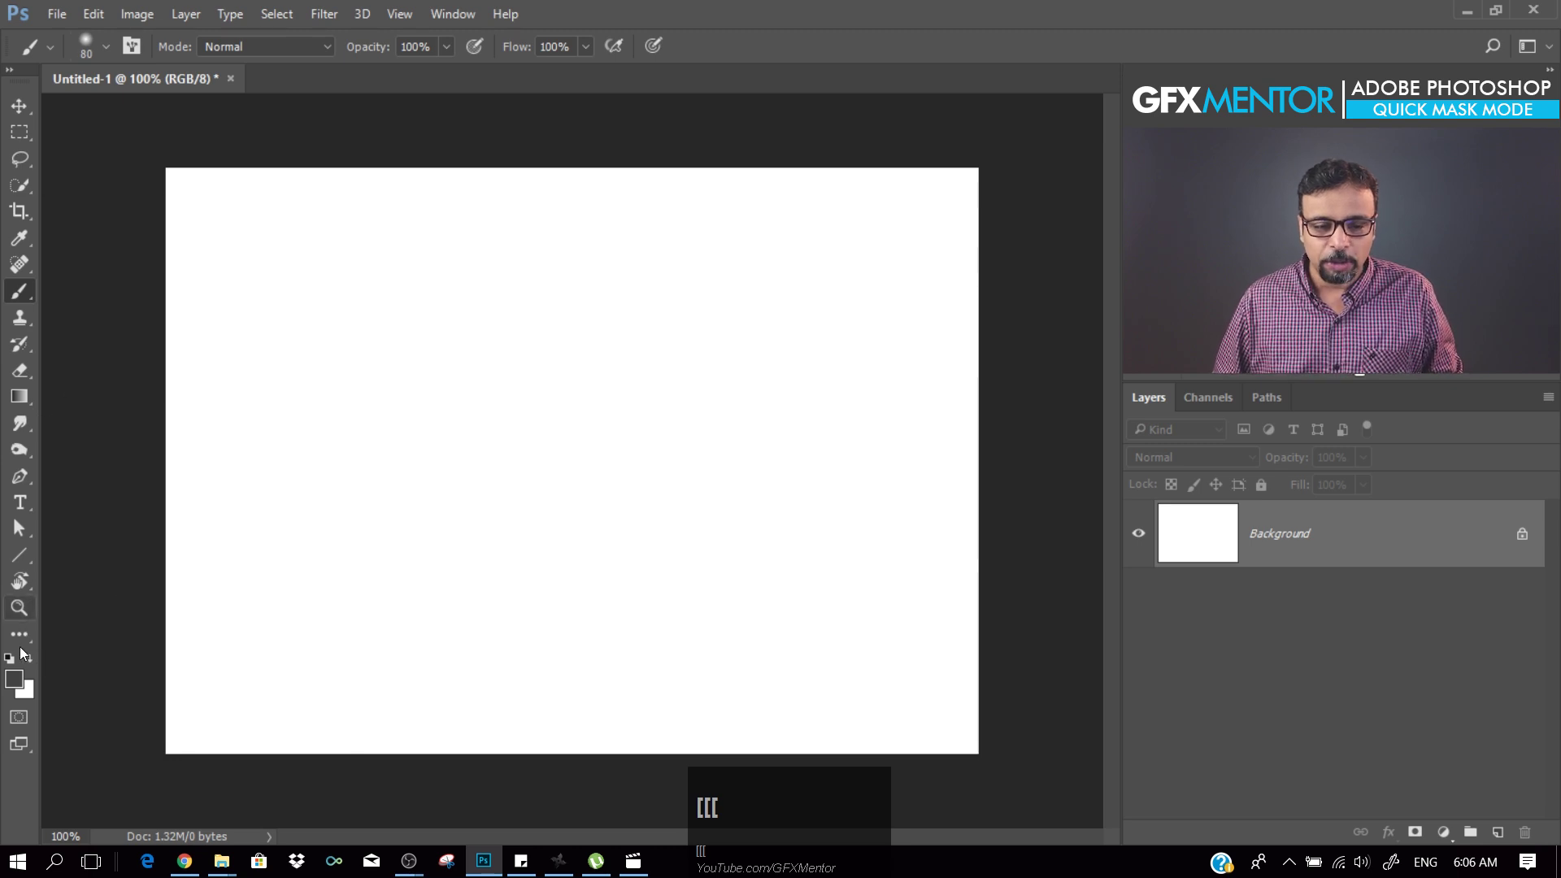
# Step: Set Quick Mask options to colour Selected Areas at 50% opacity and confirm
pyautogui.click(24, 724)
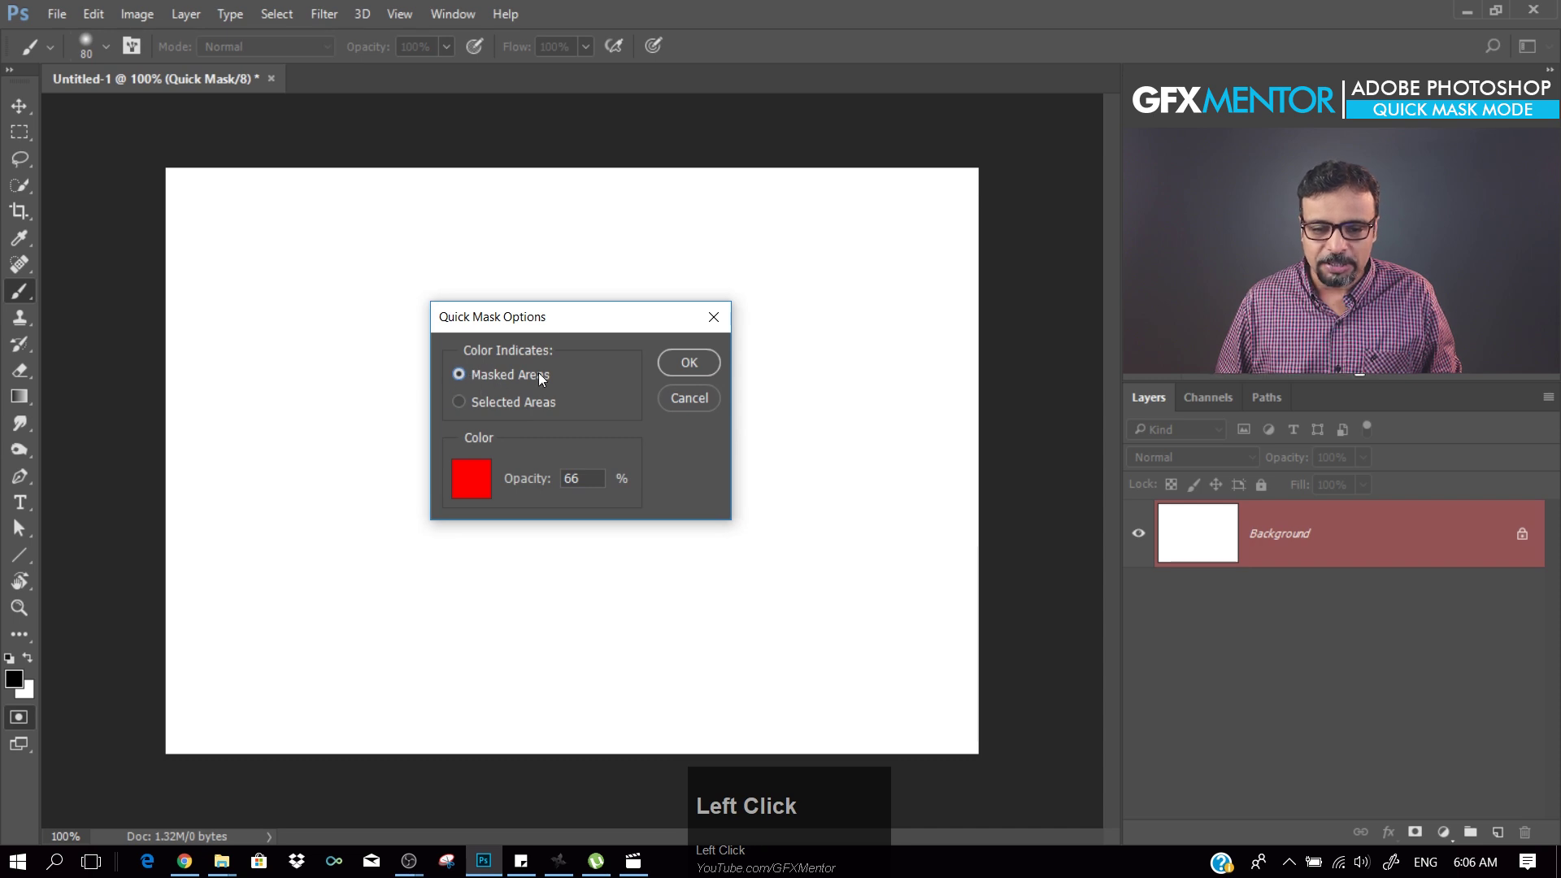
pyautogui.click(480, 412)
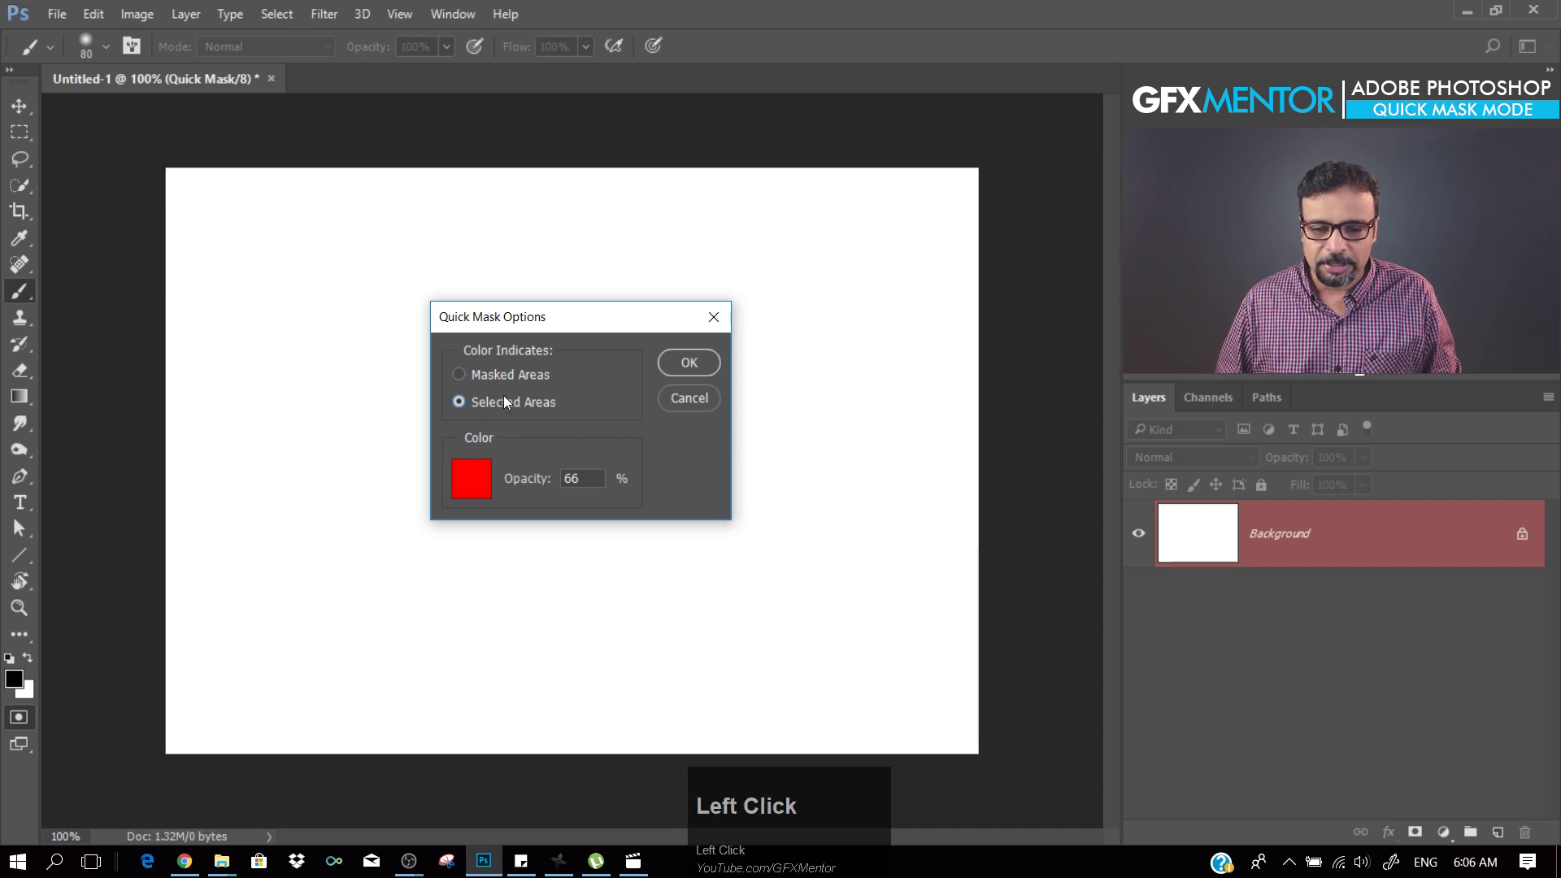
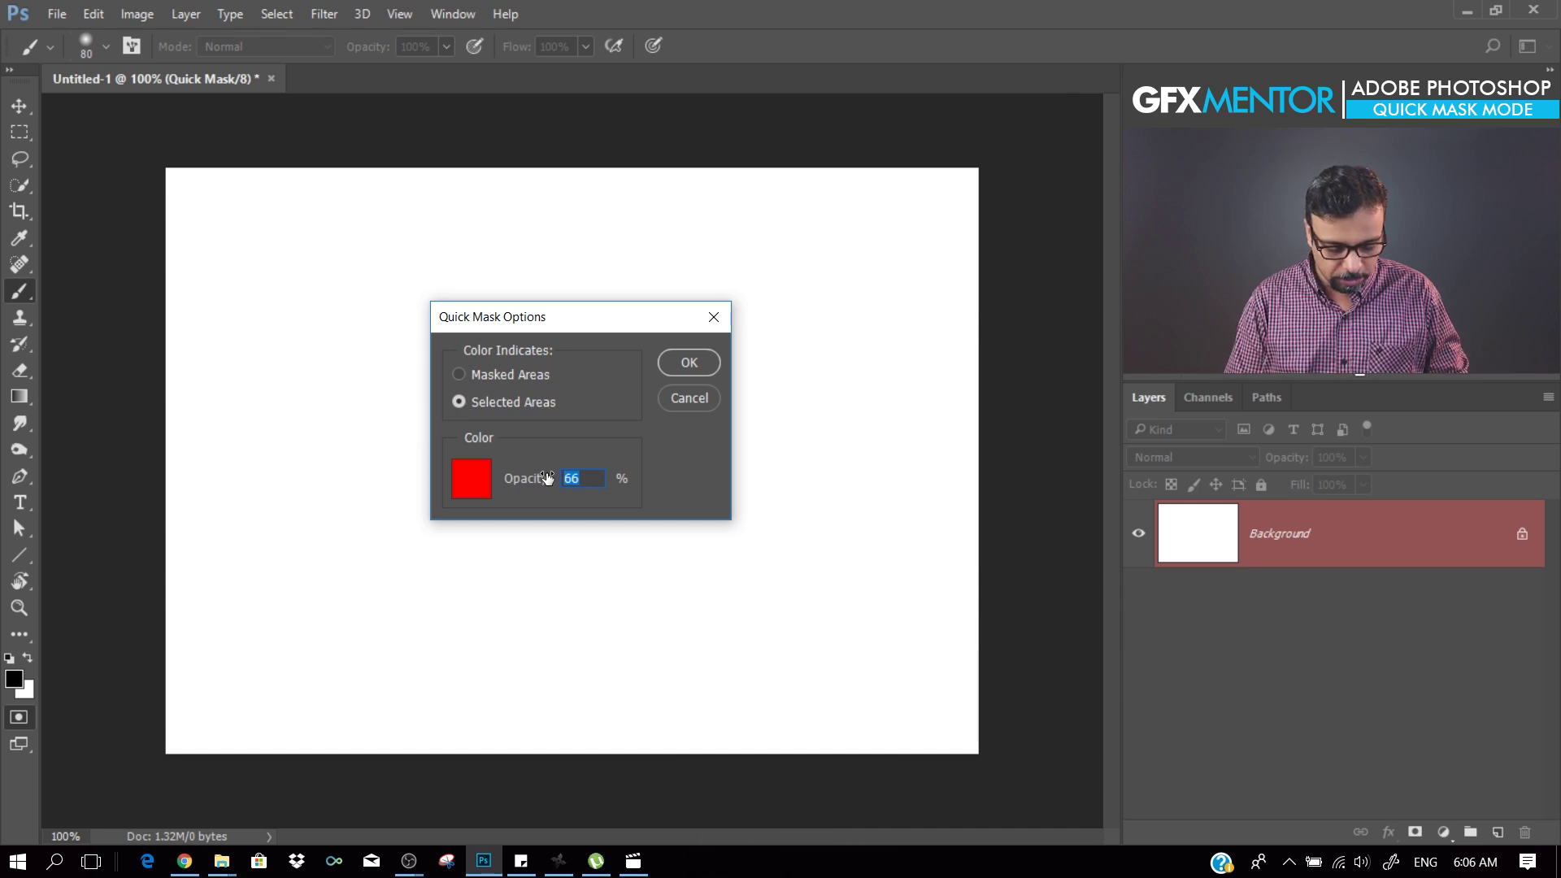
pyautogui.write('50')
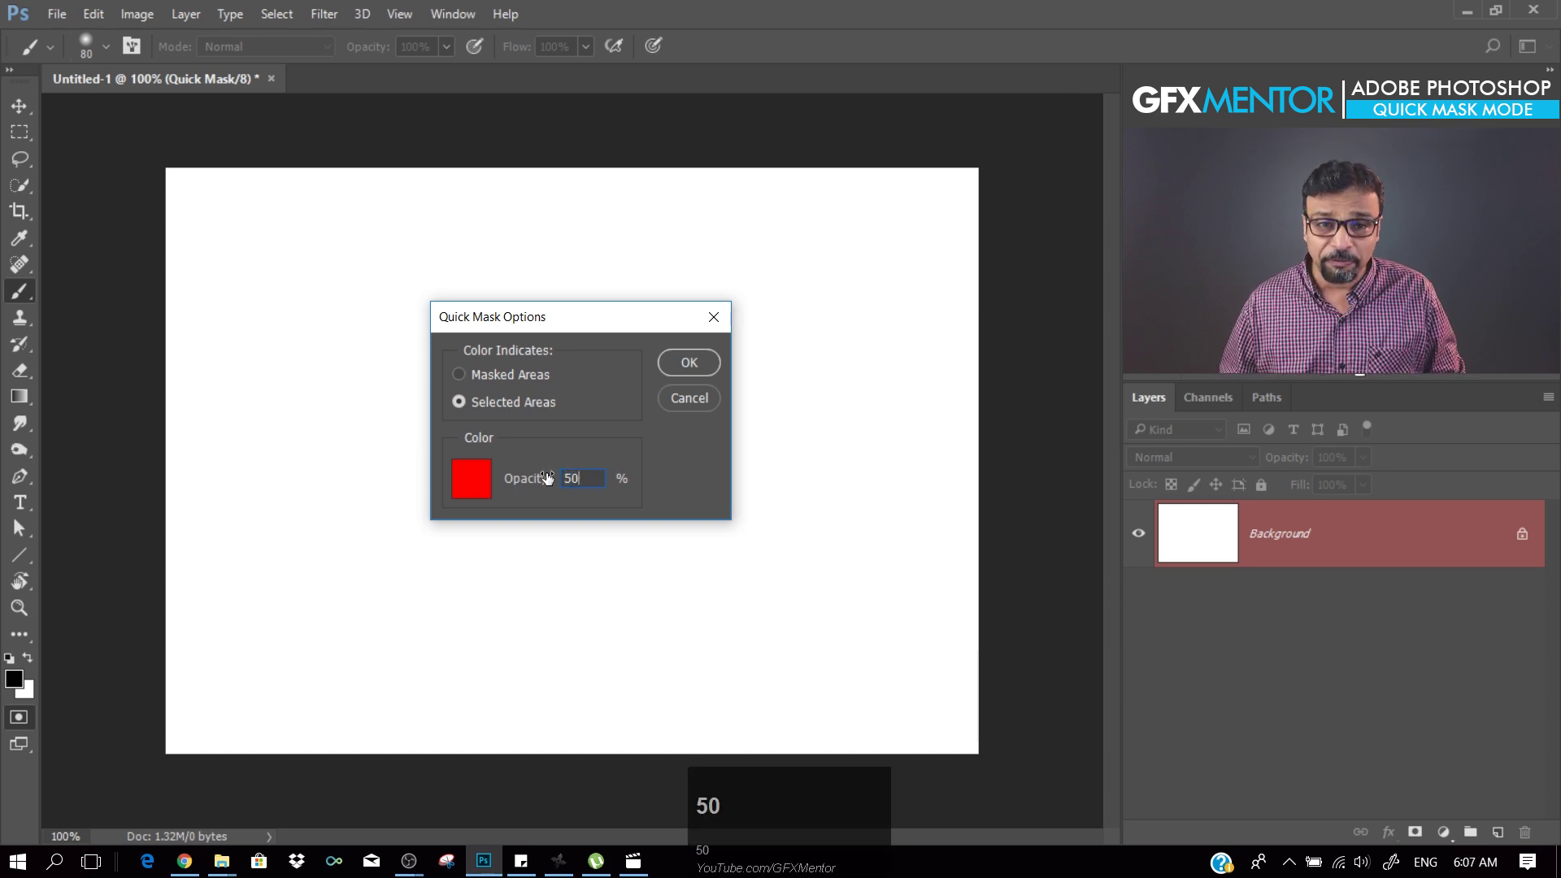
pyautogui.click(614, 379)
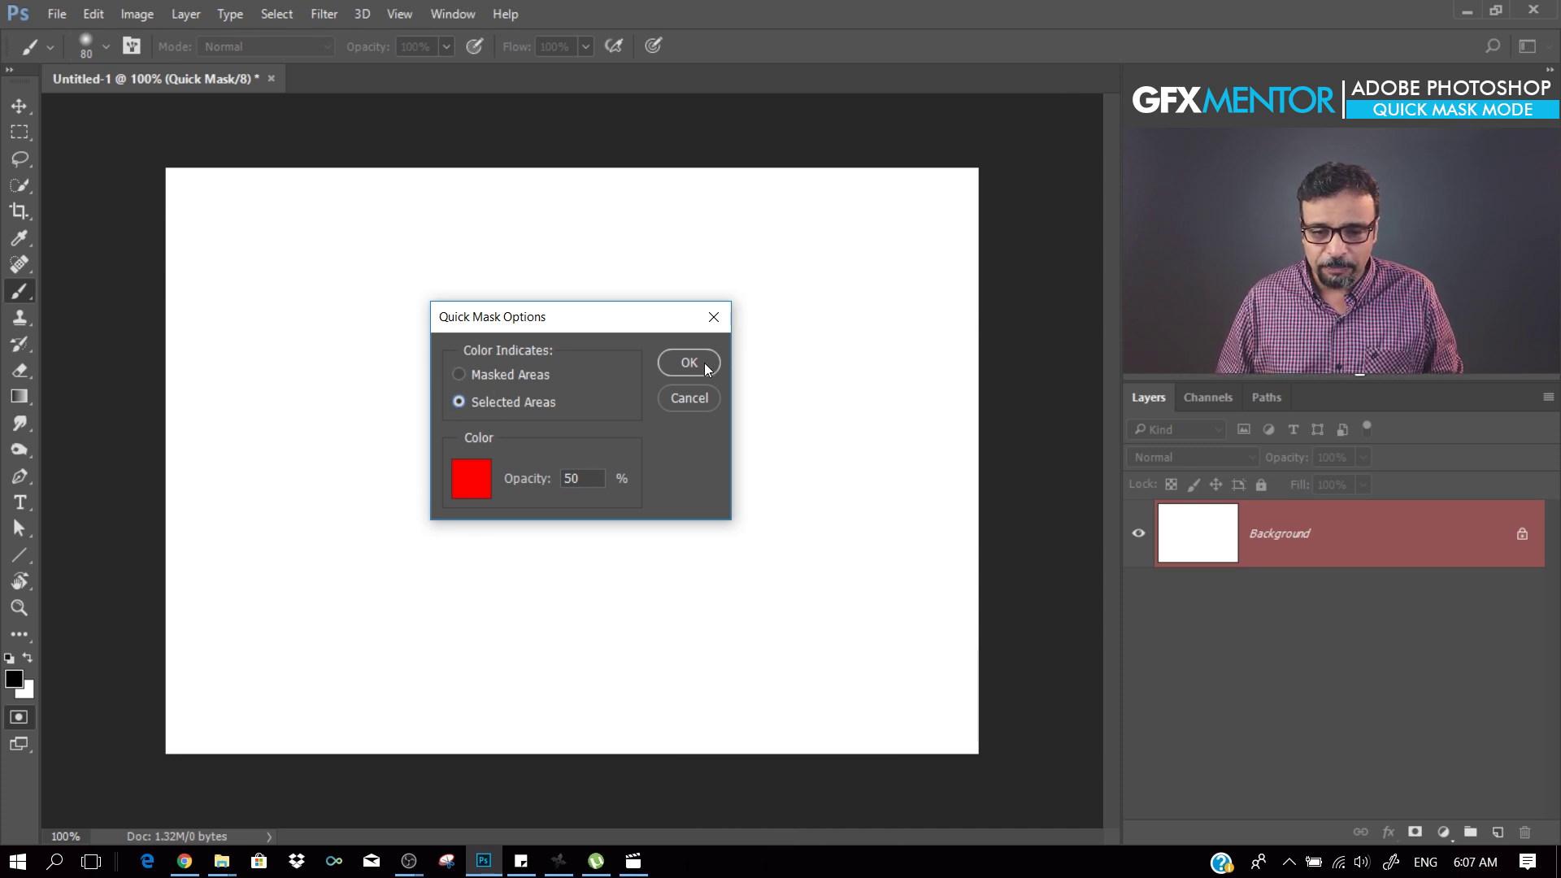
pyautogui.click(709, 369)
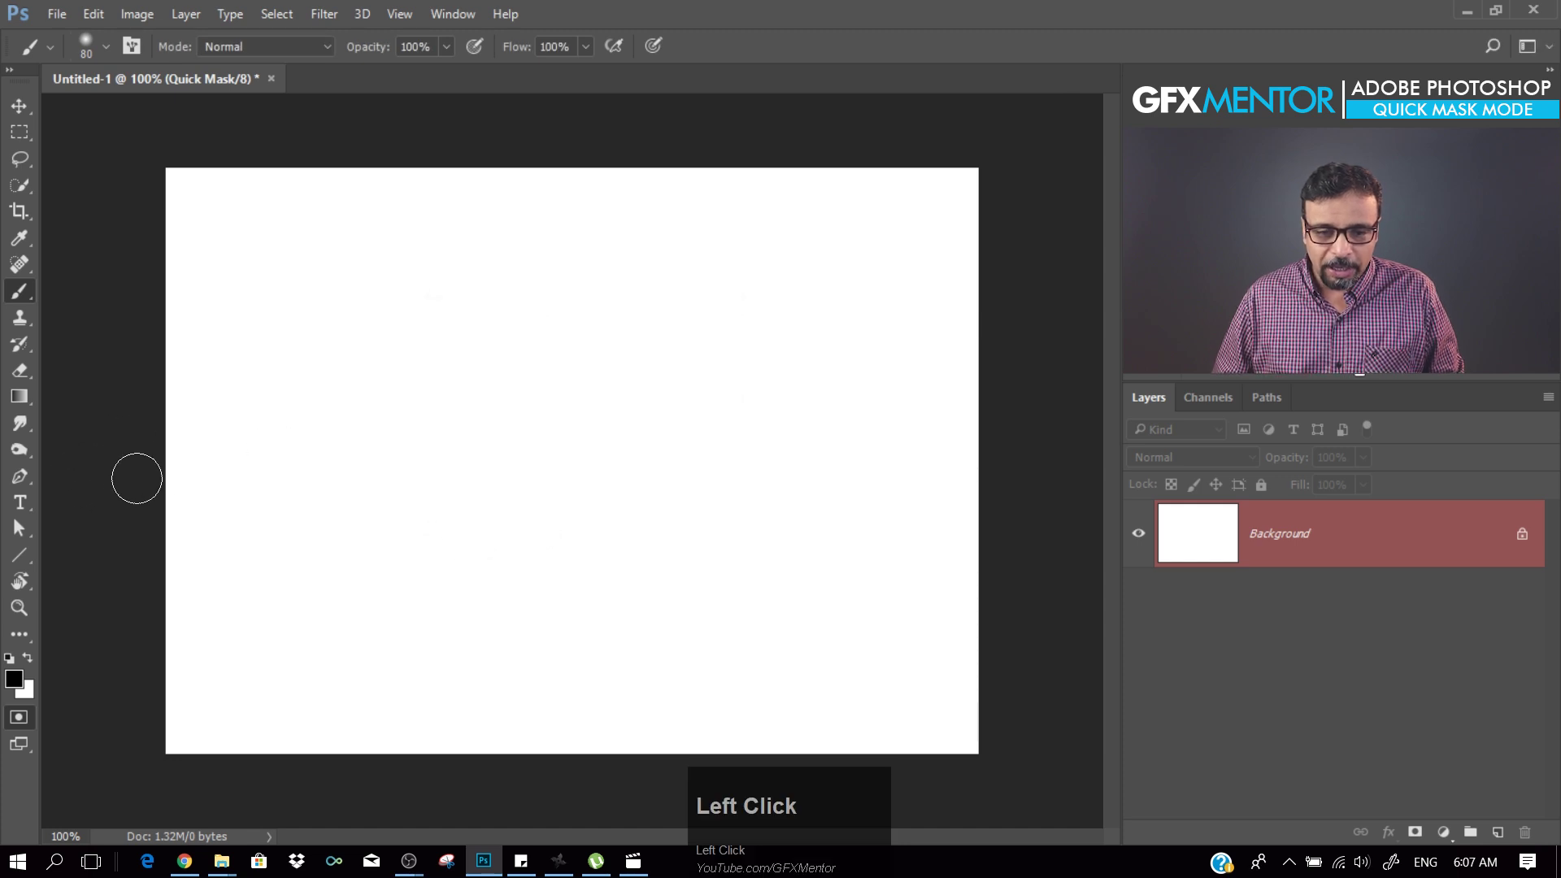
# Step: Check the foreground colour and reset it to black for painting the mask
pyautogui.click(17, 686)
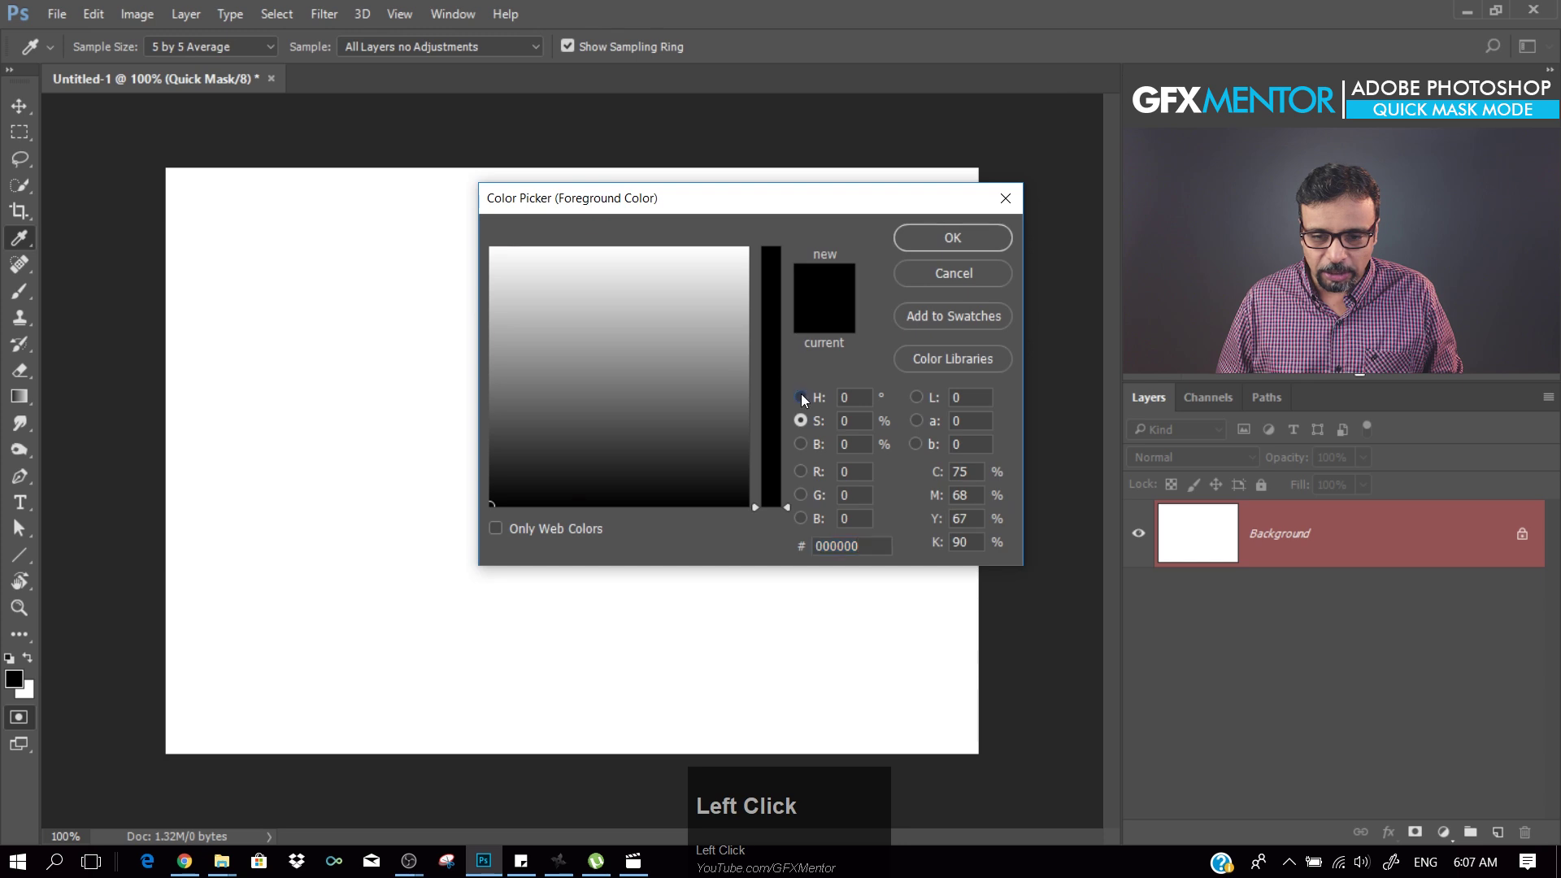
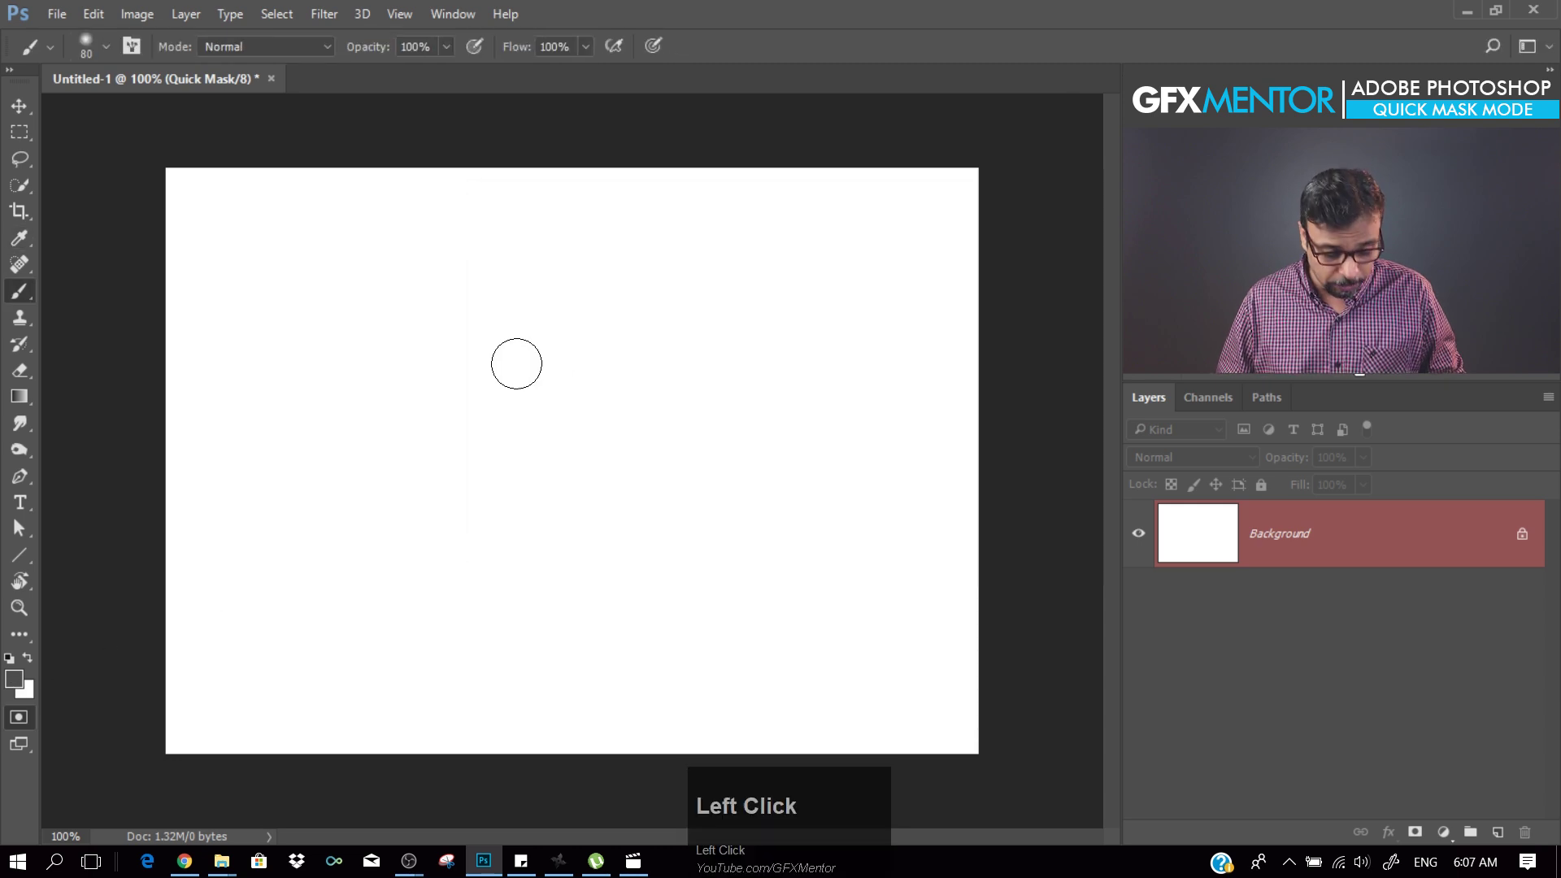
pyautogui.press('d')
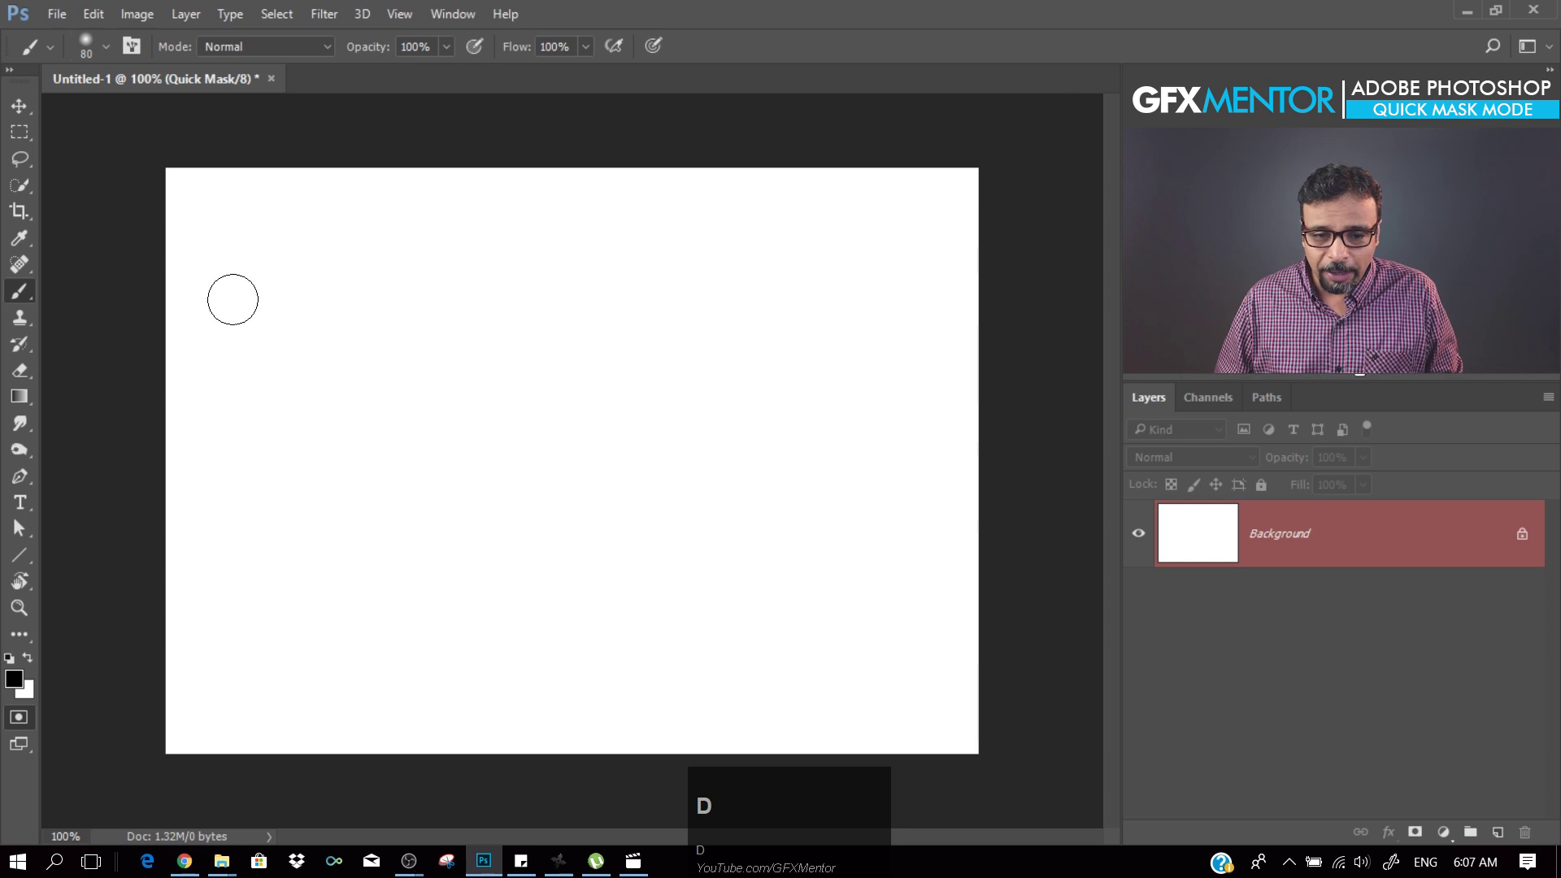
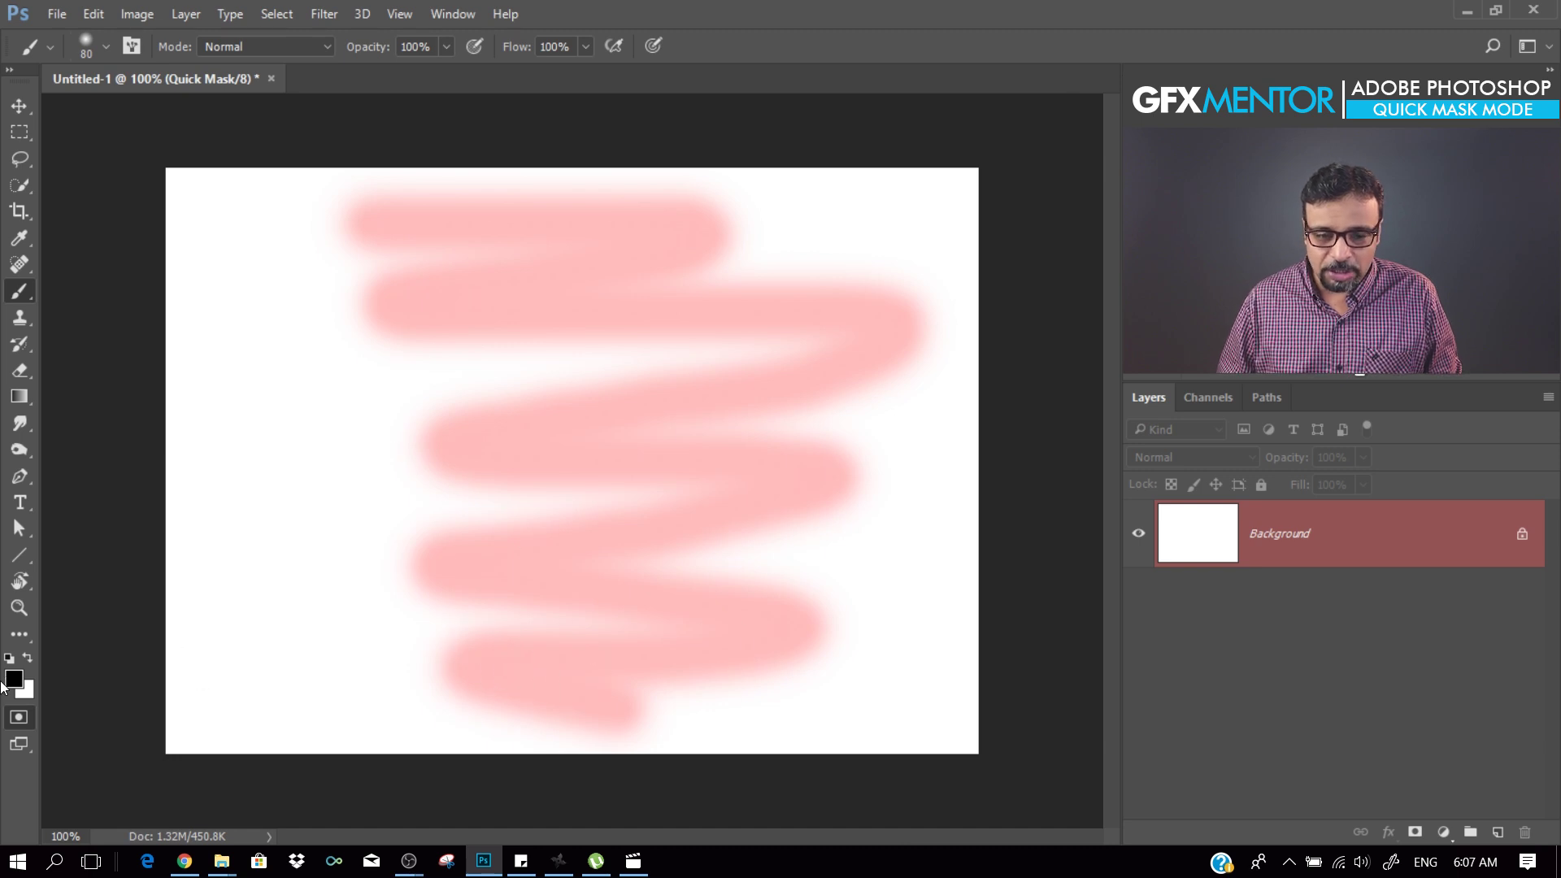
# Step: Convert the painted zigzag strokes into a selection and close the Quick Mask options
pyautogui.click(19, 728)
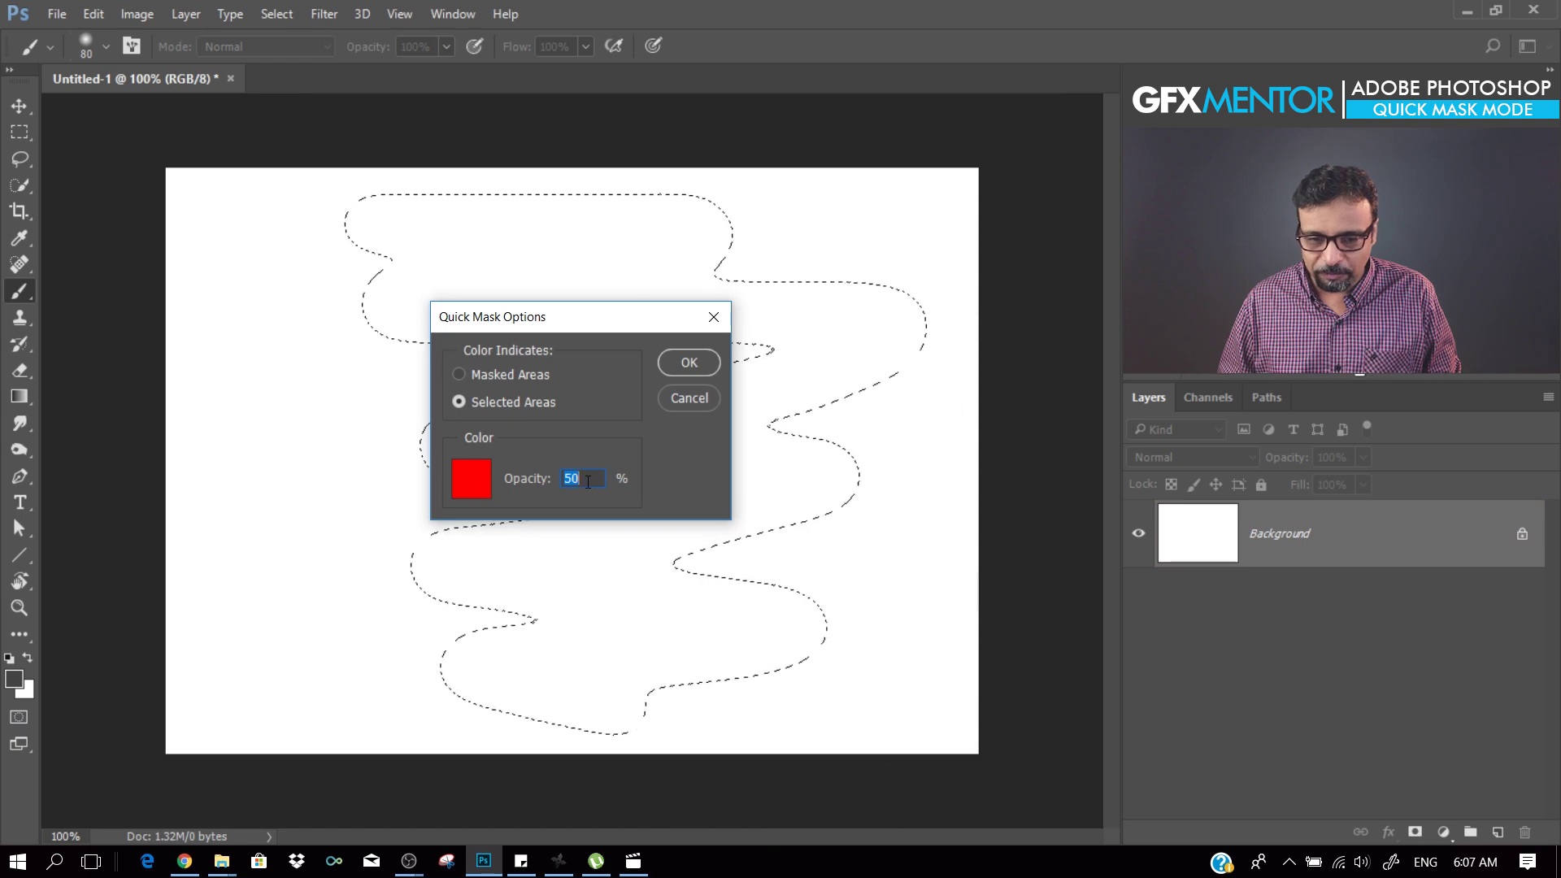
pyautogui.click(677, 368)
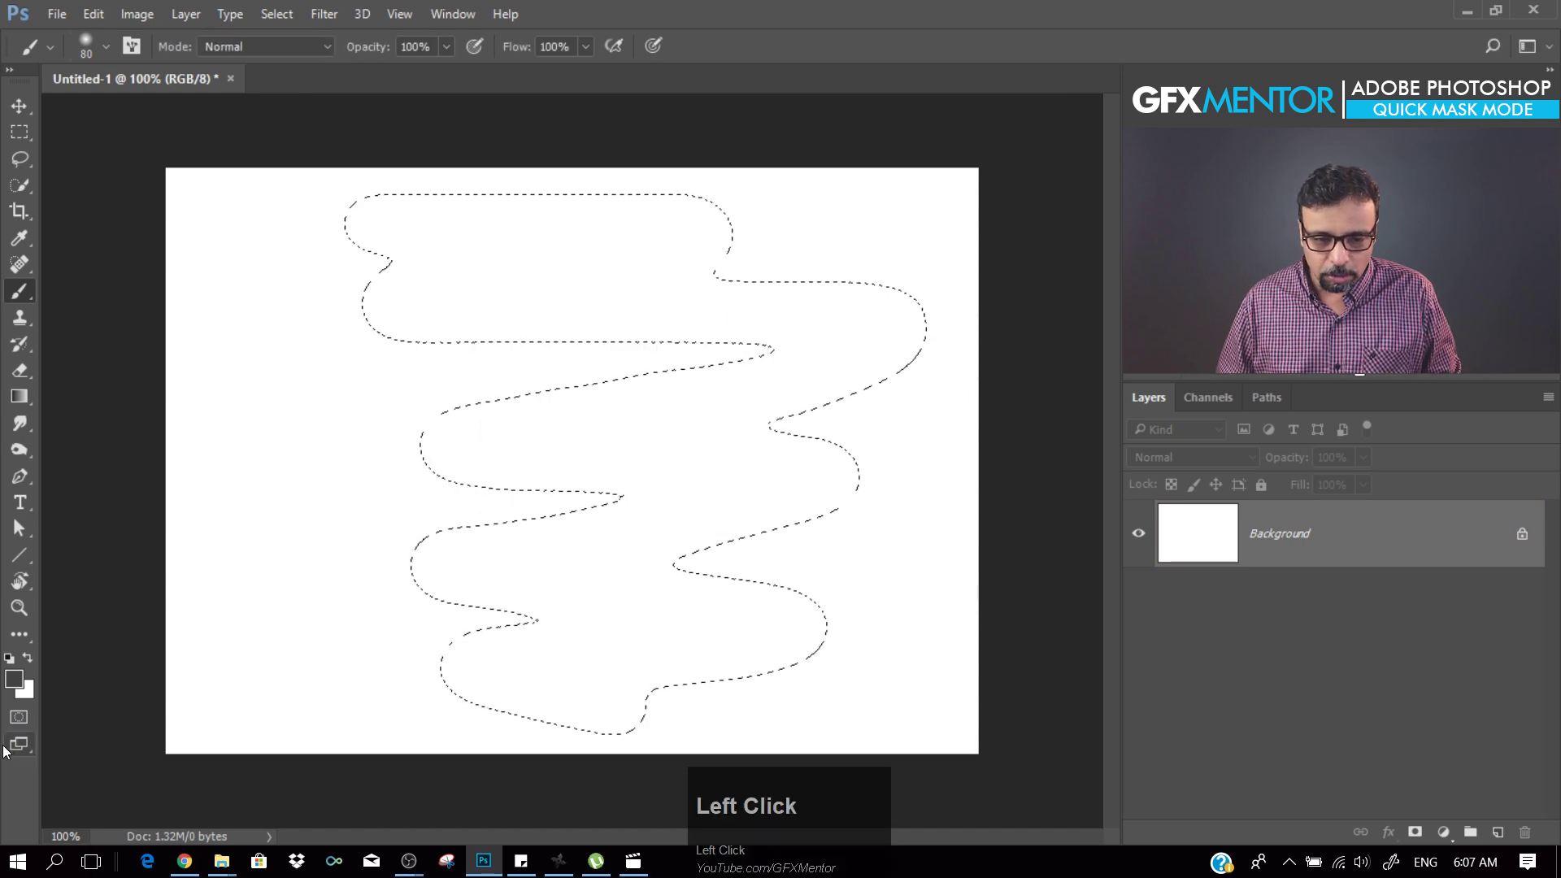
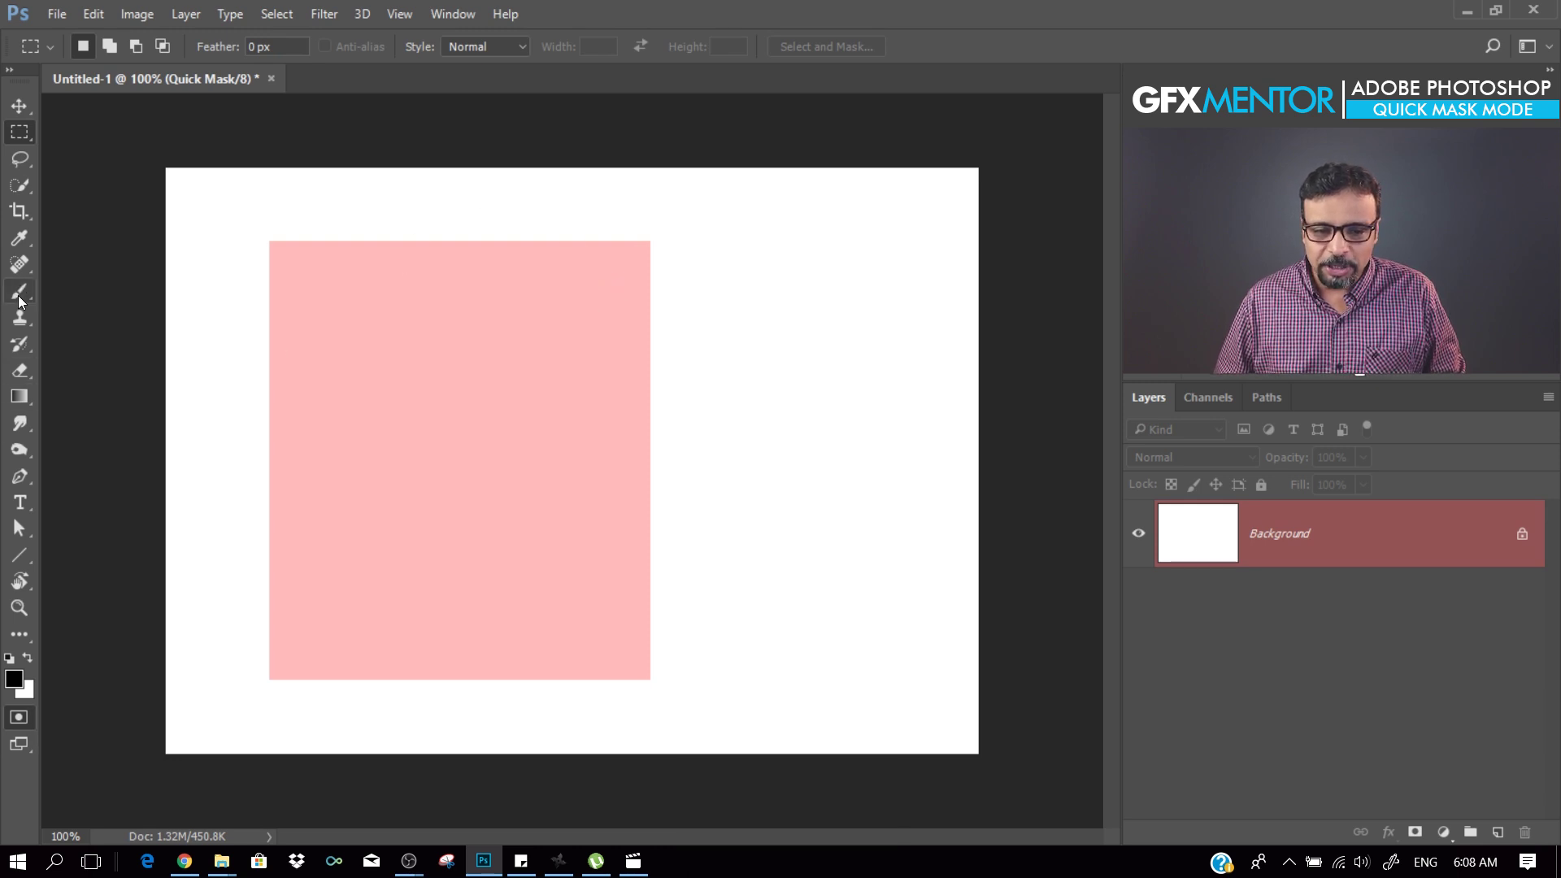
# Step: Switch to the Brush tool, reset colours to black and white, and go to full screen view
pyautogui.click(23, 299)
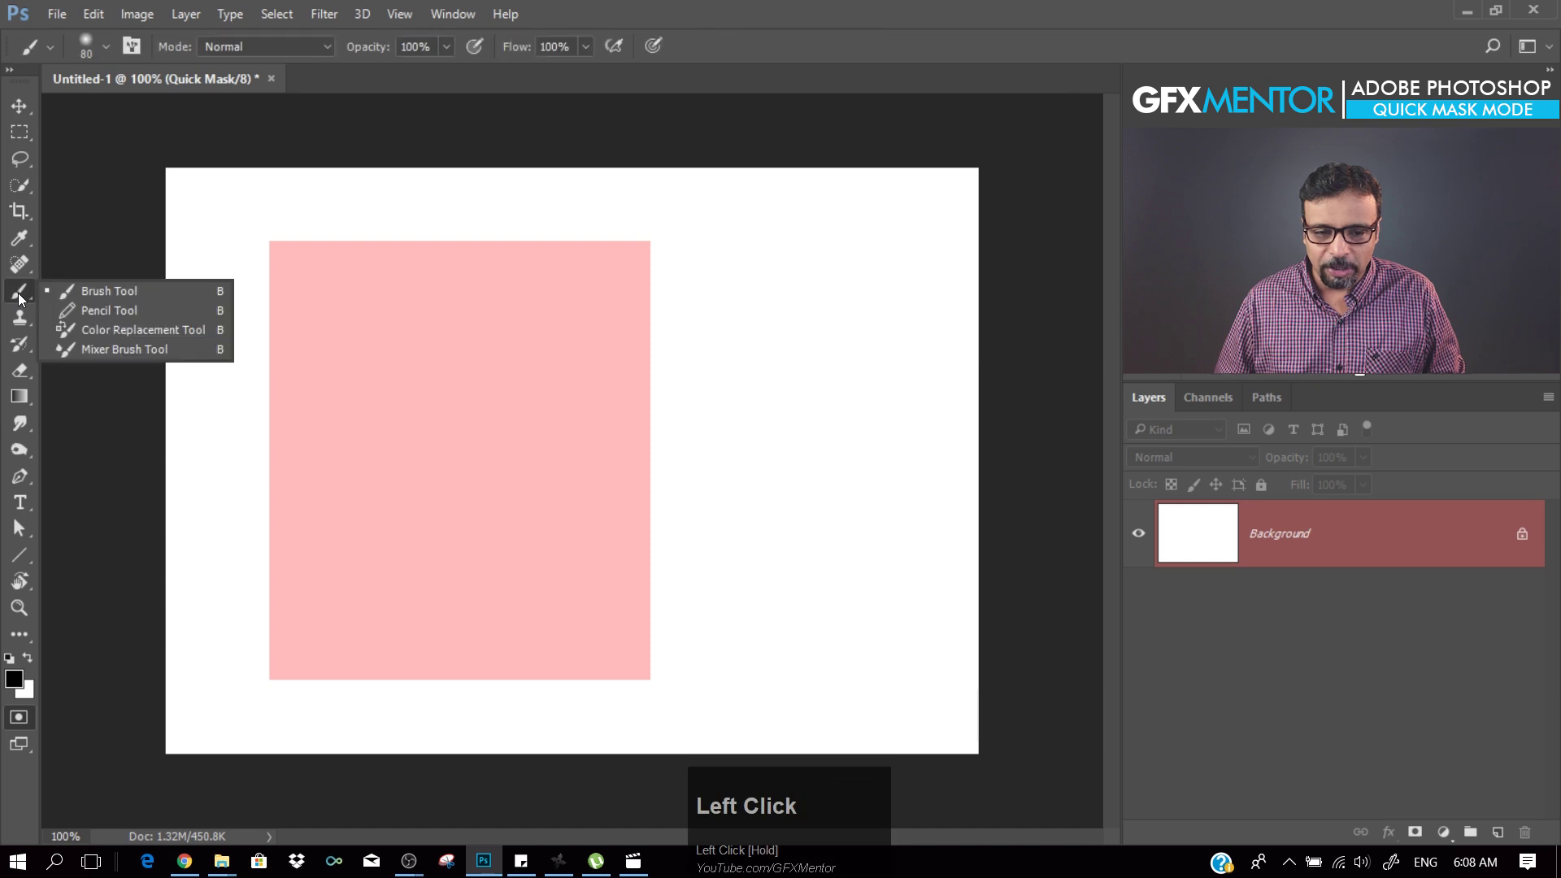
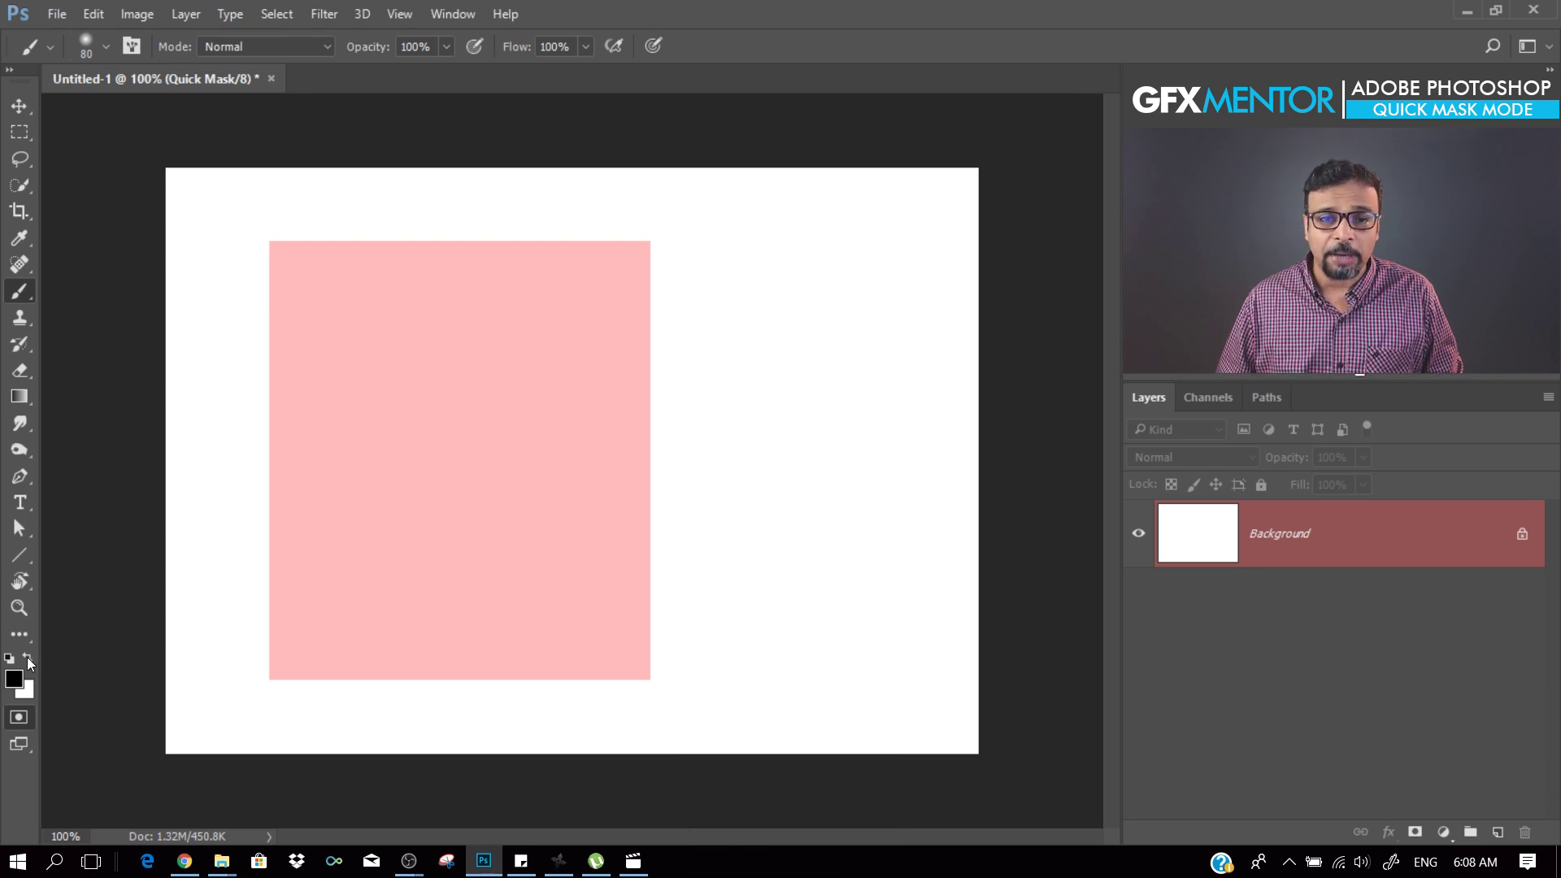
pyautogui.click(32, 663)
pyautogui.press('d')
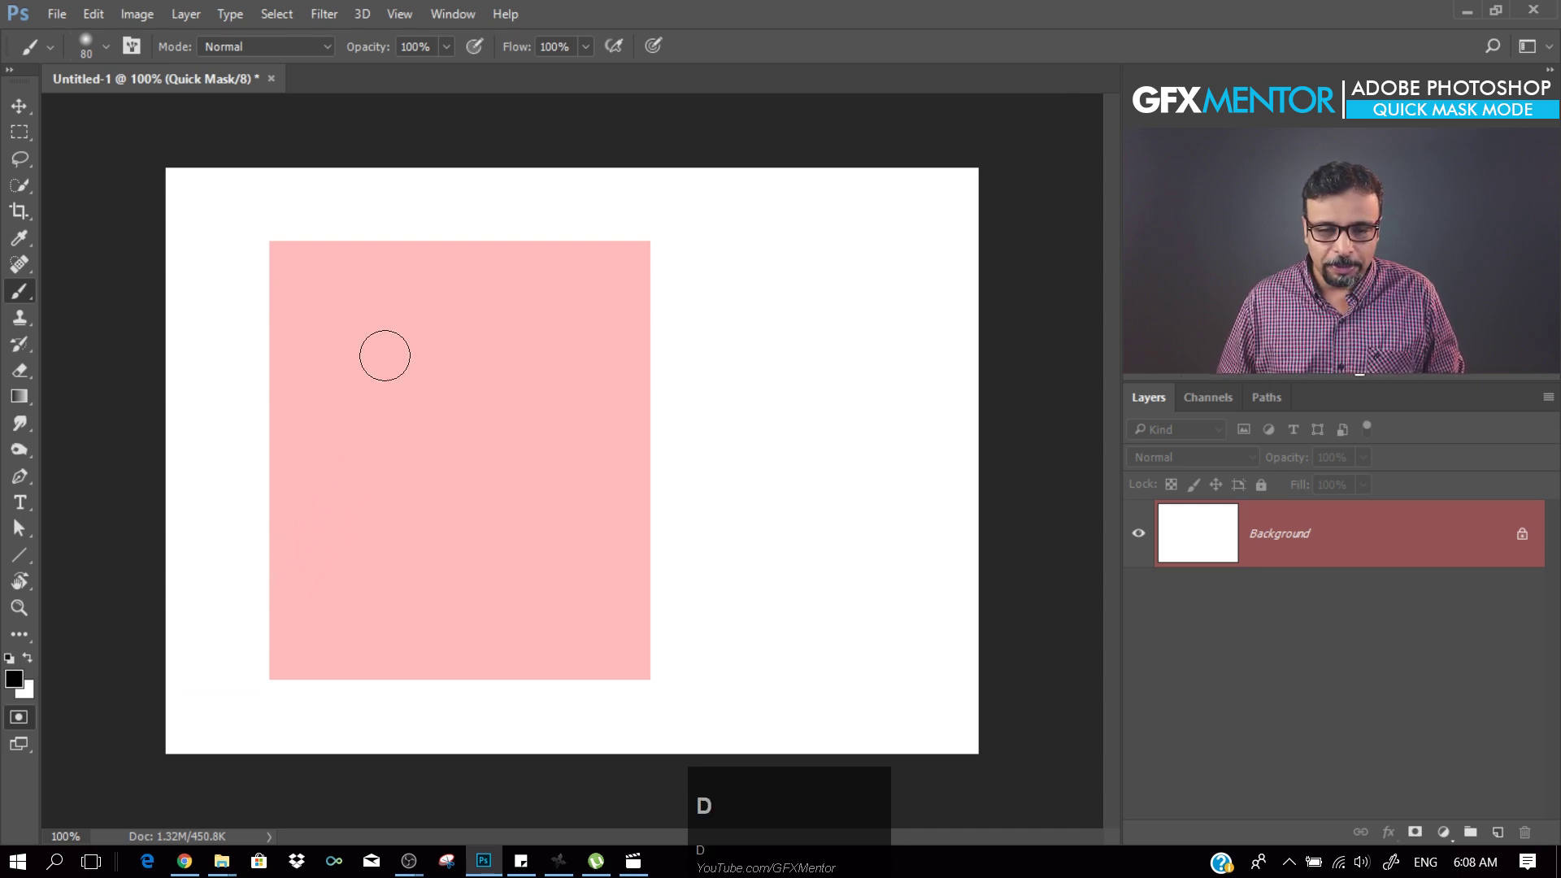
pyautogui.press('f')
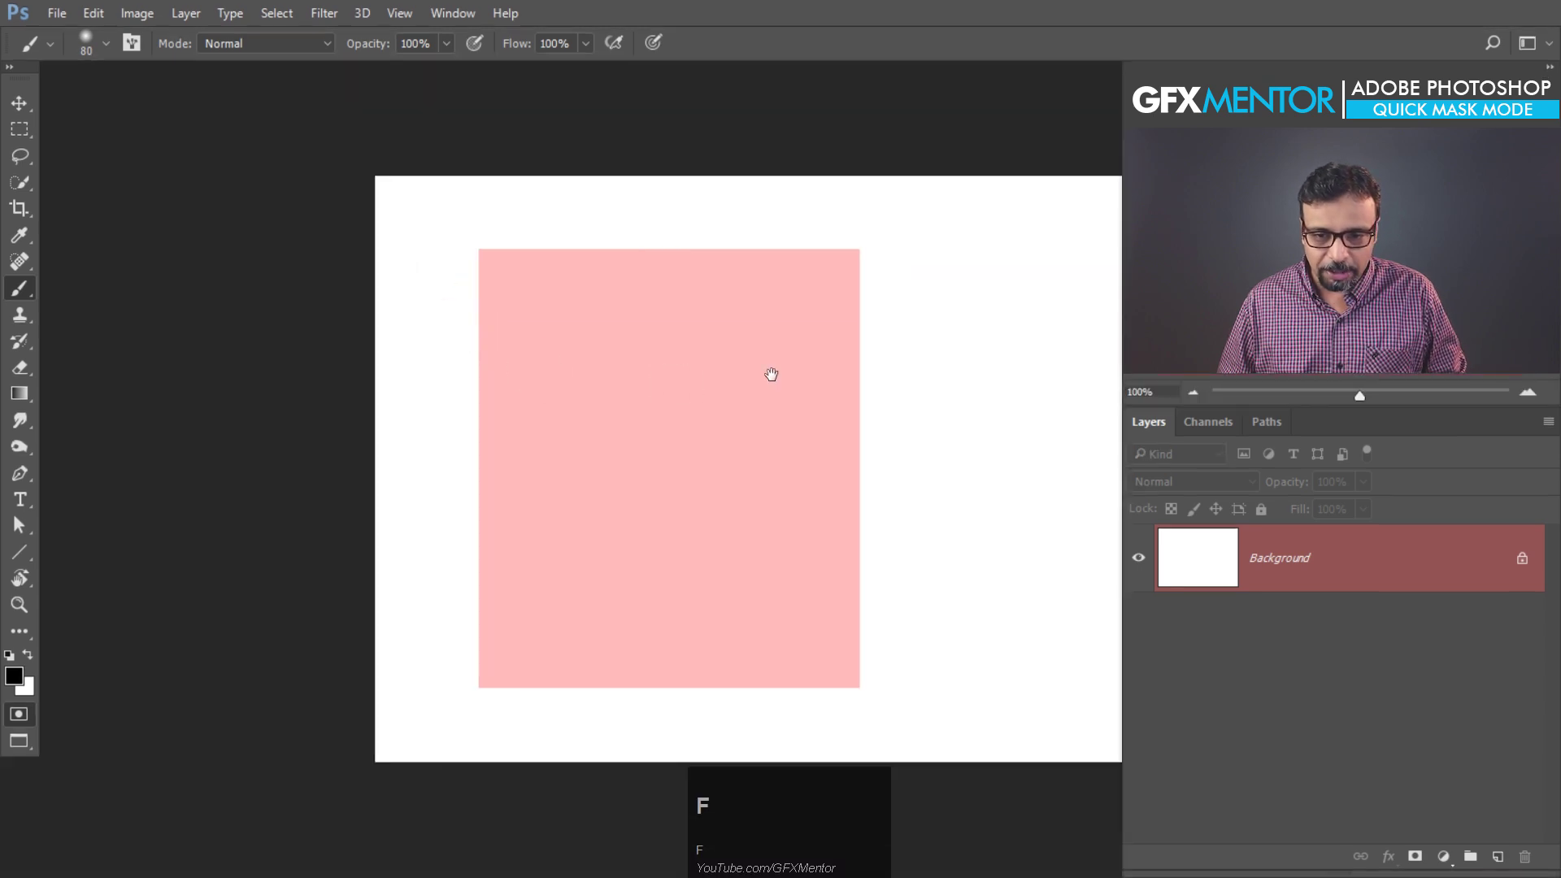
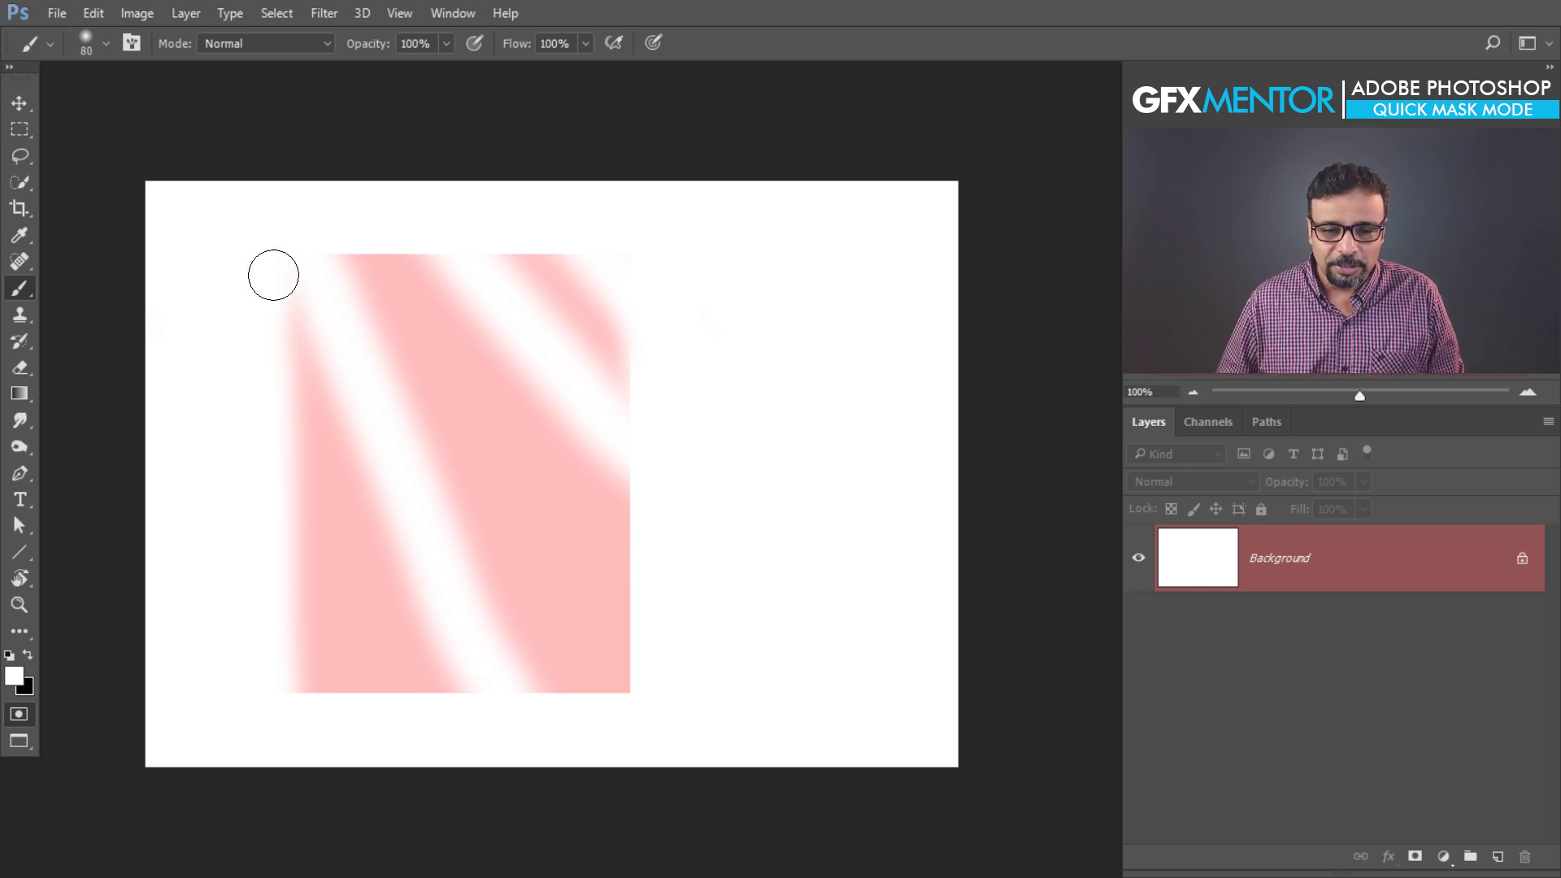
# Step: Pan the view while brushing diagonal white stripes through the pink masked rectangle
pyautogui.press('space')
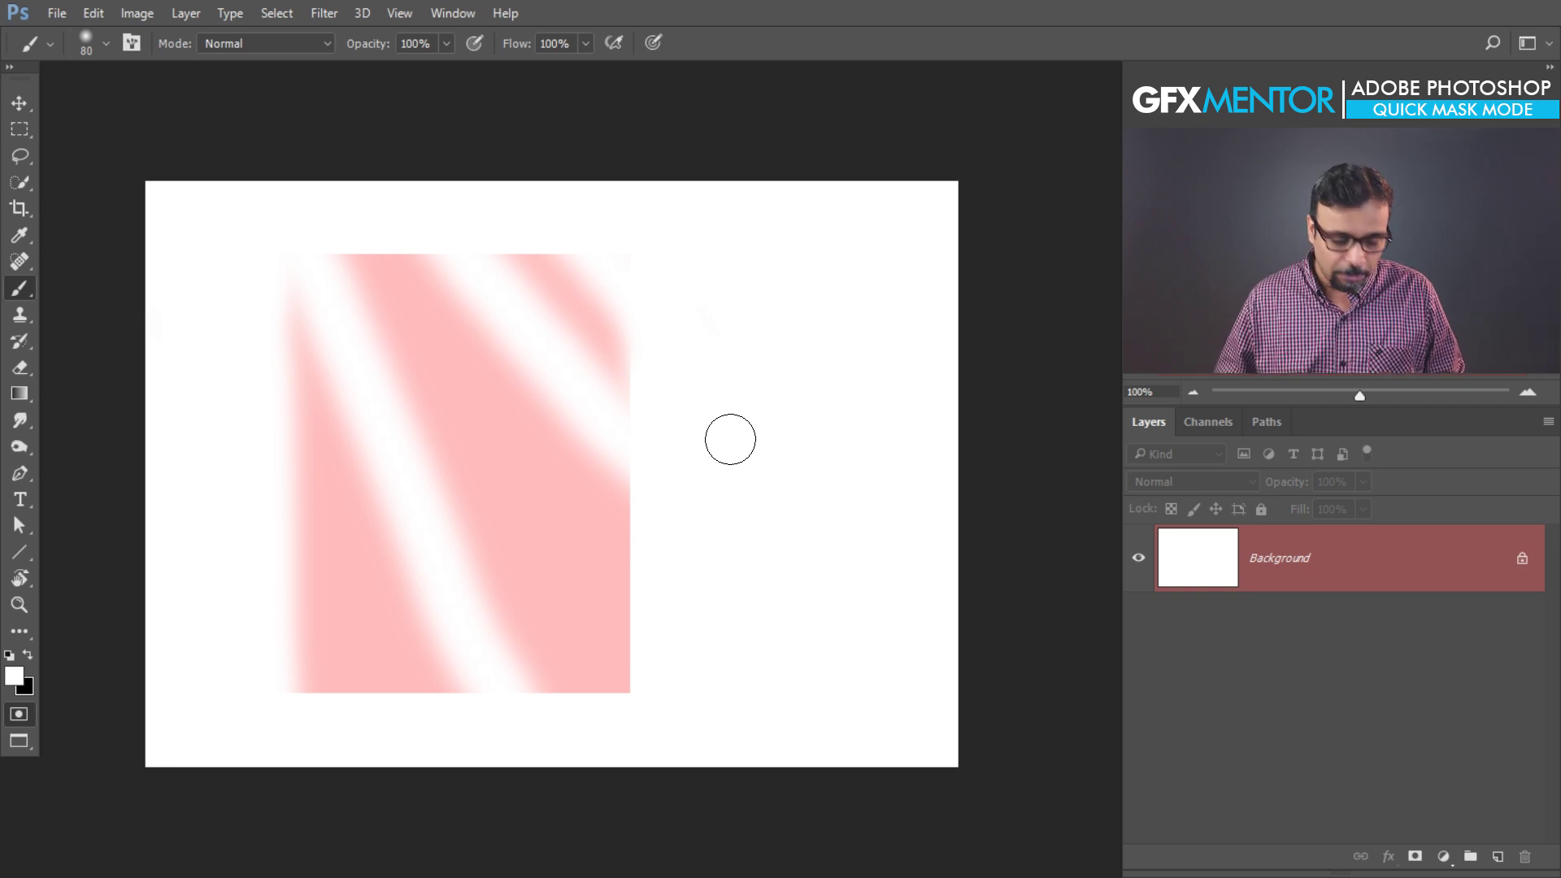
# Step: Exit Quick Mask with Q to turn the striped mask into a selection, then pick the Rectangular Marquee
pyautogui.press('q')
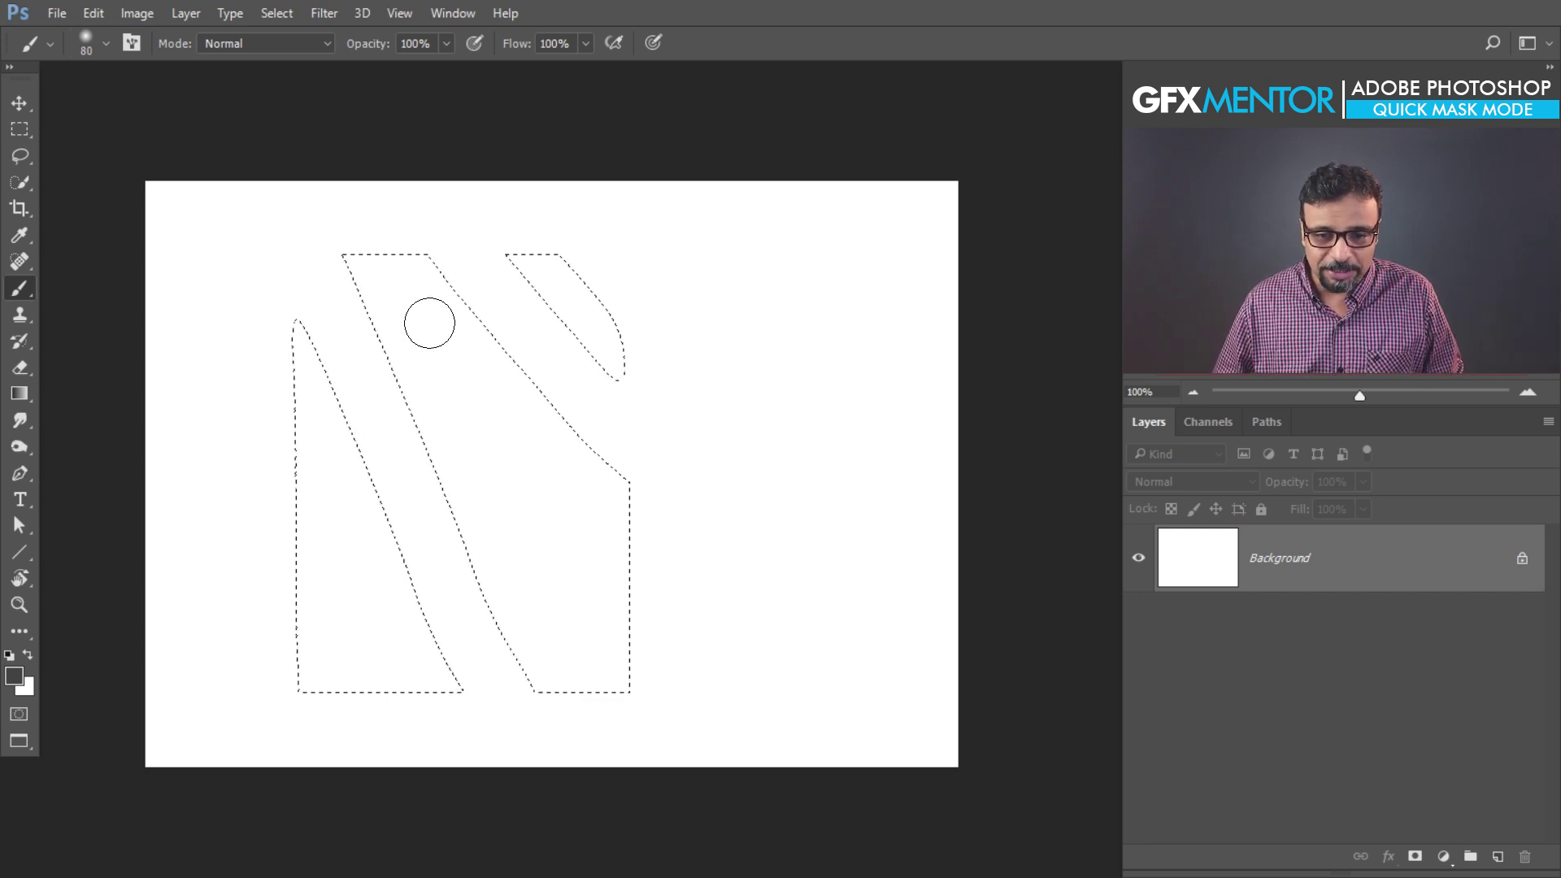
pyautogui.click(32, 134)
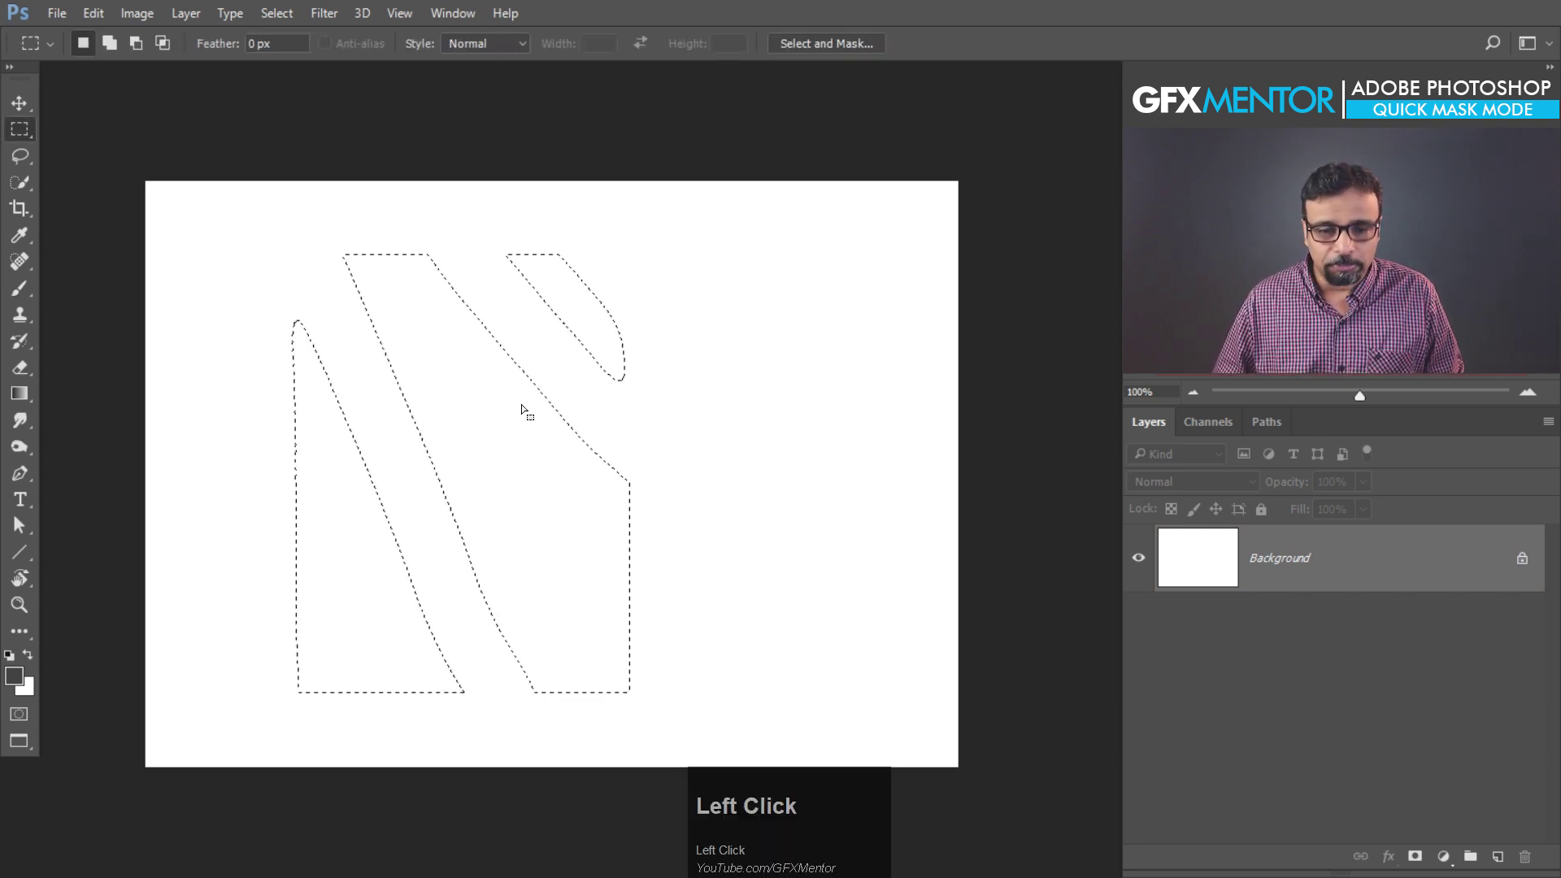
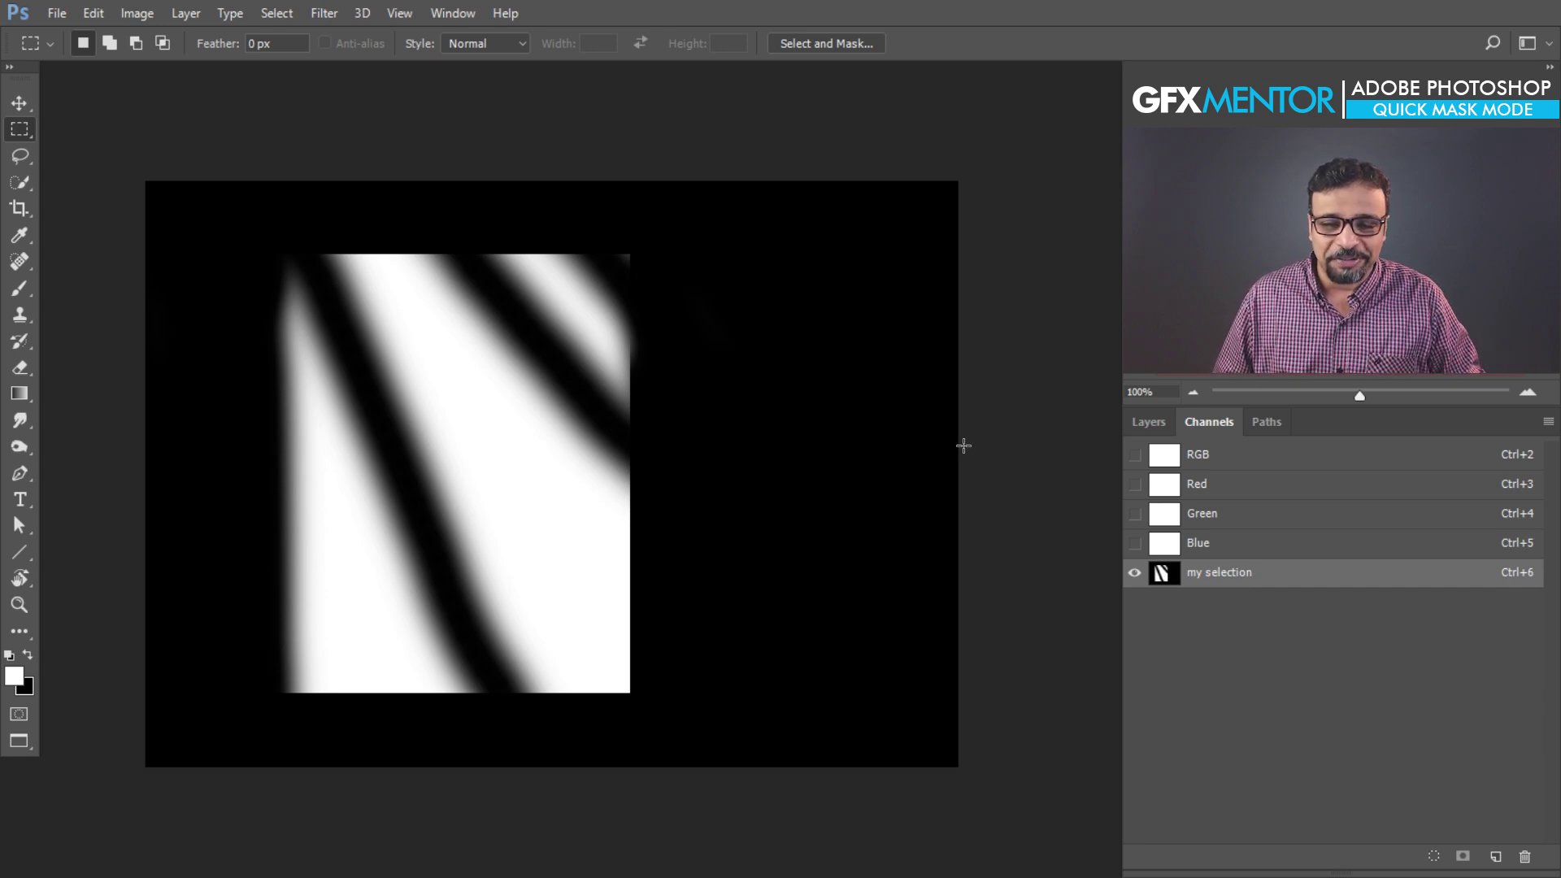
# Step: Switch from the 'my selection' channel back to the composite RGB view
pyautogui.click(1254, 459)
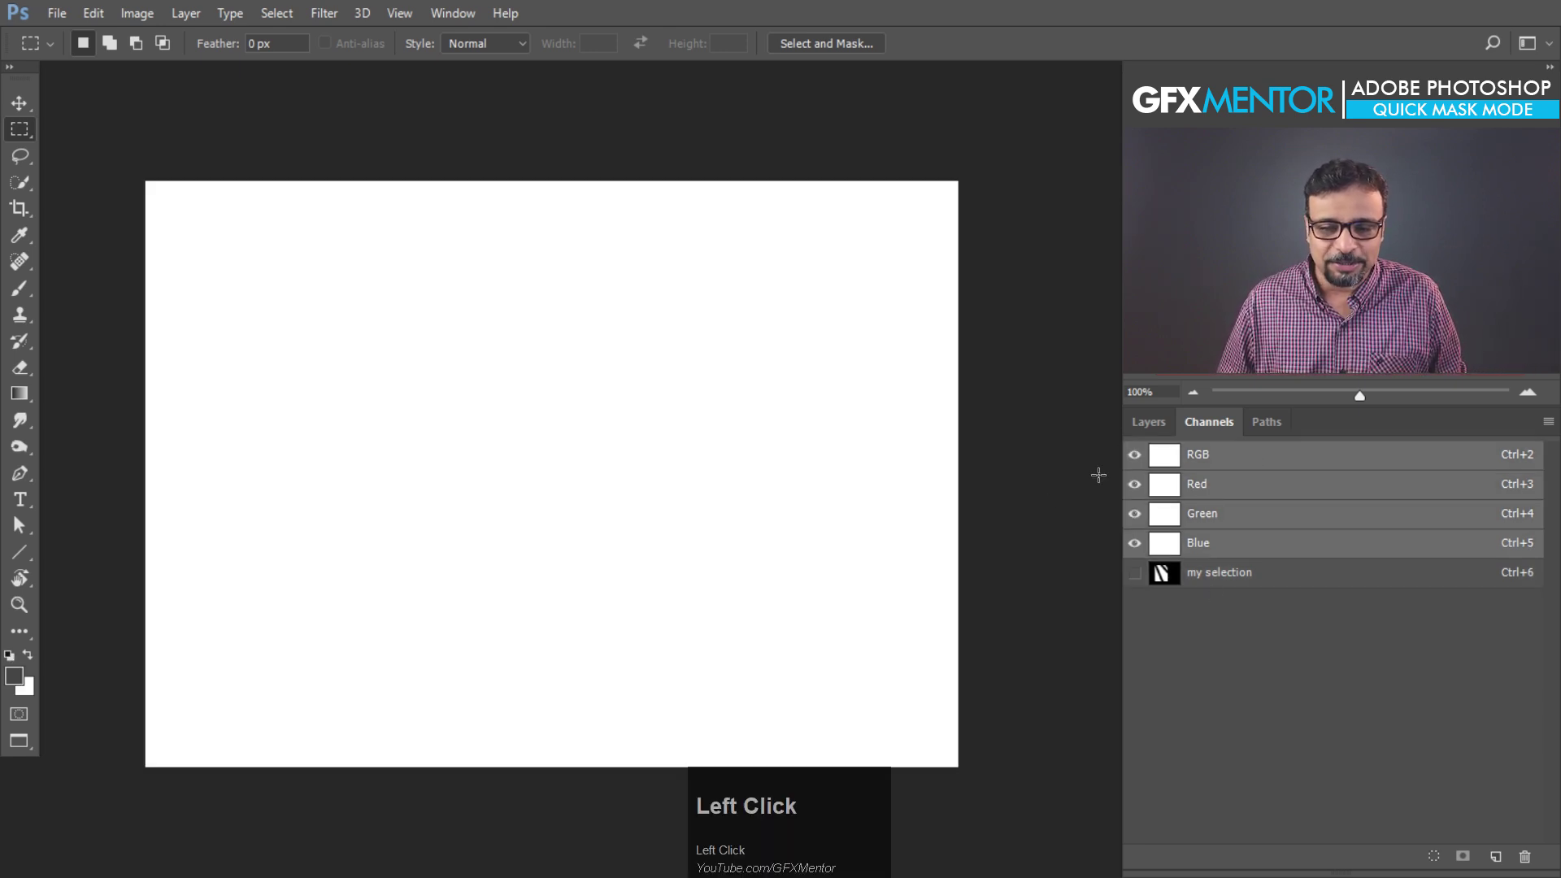